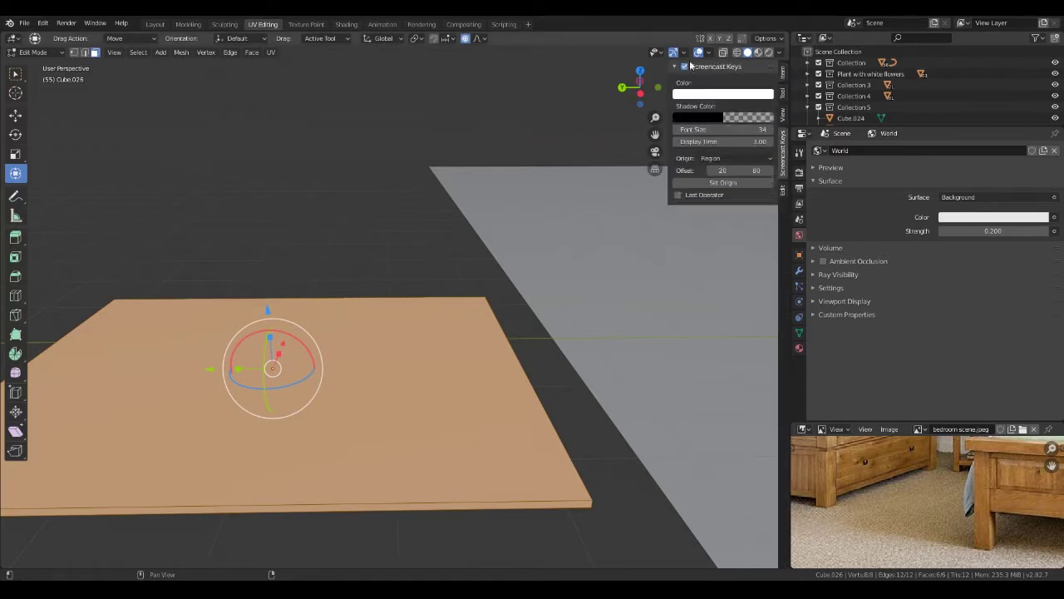
- Loop-cut the plane (Ctrl+R) into a dense grid, once in each direction
click(790, 78)
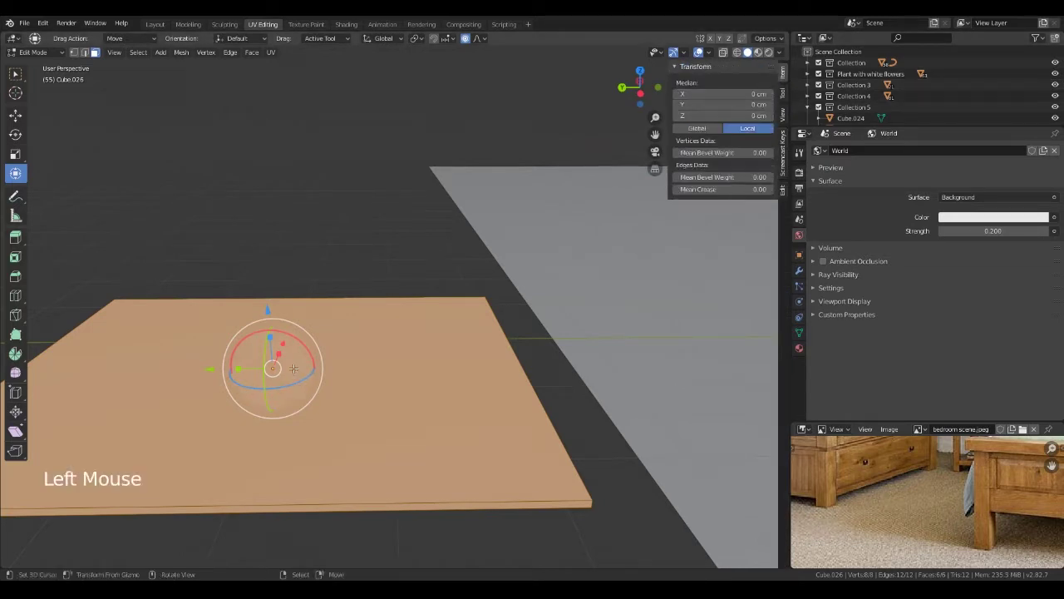
key(KP_Decimal)
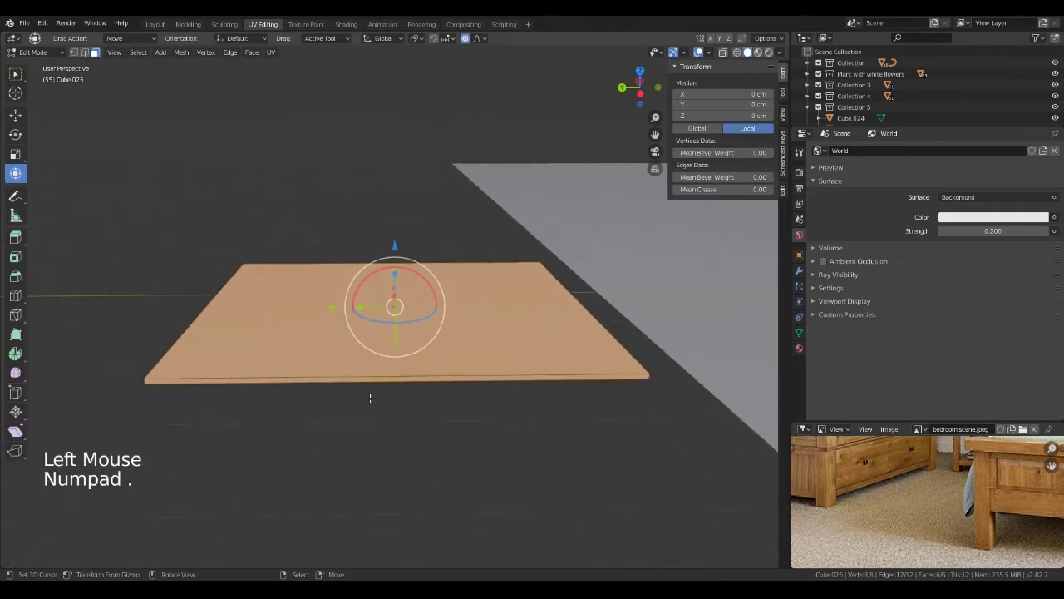
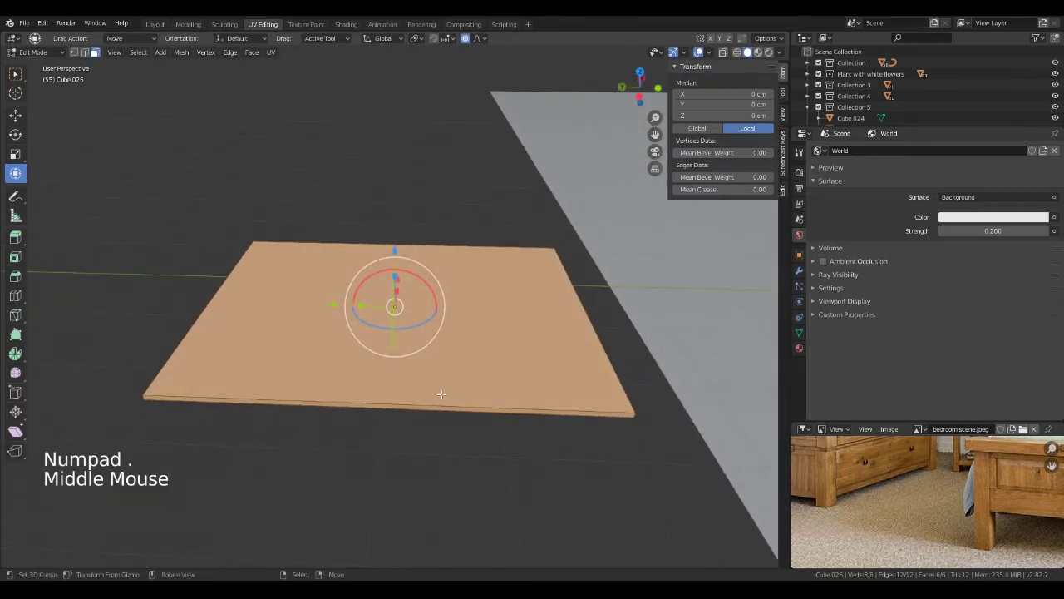
key(ctrl+r)
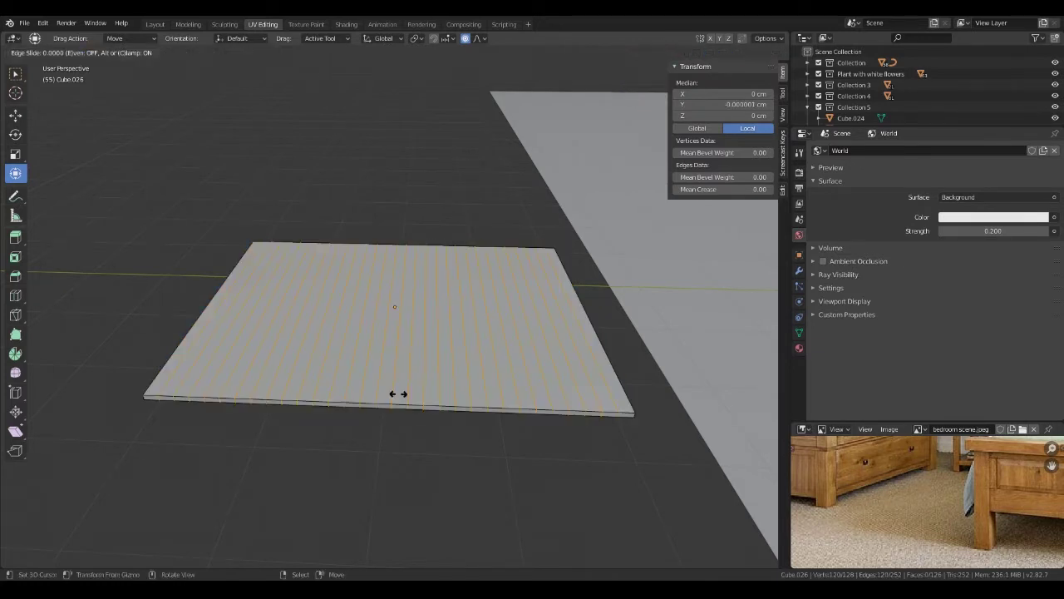
key(ctrl+r)
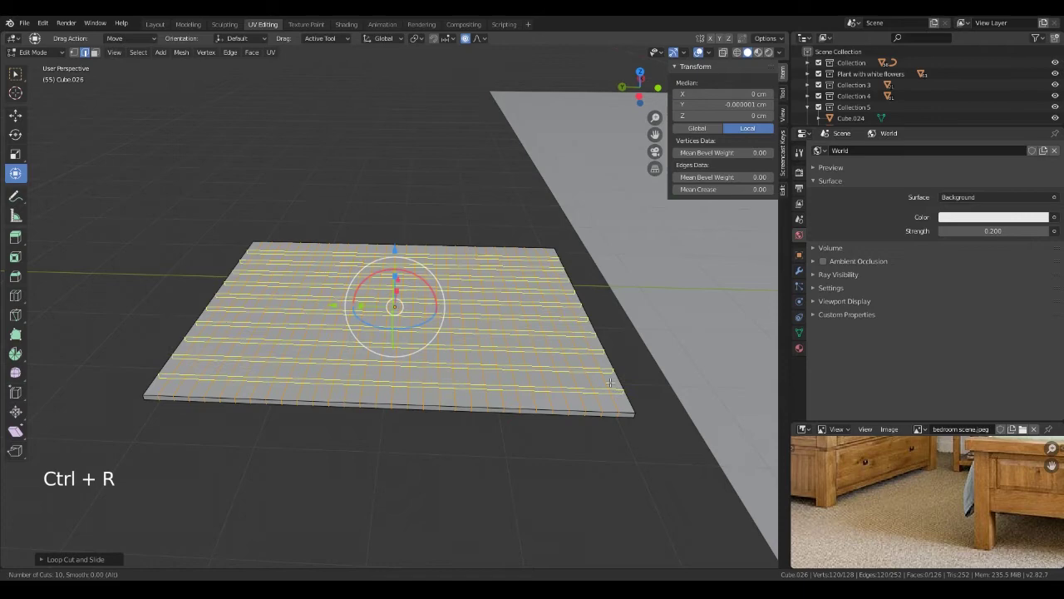
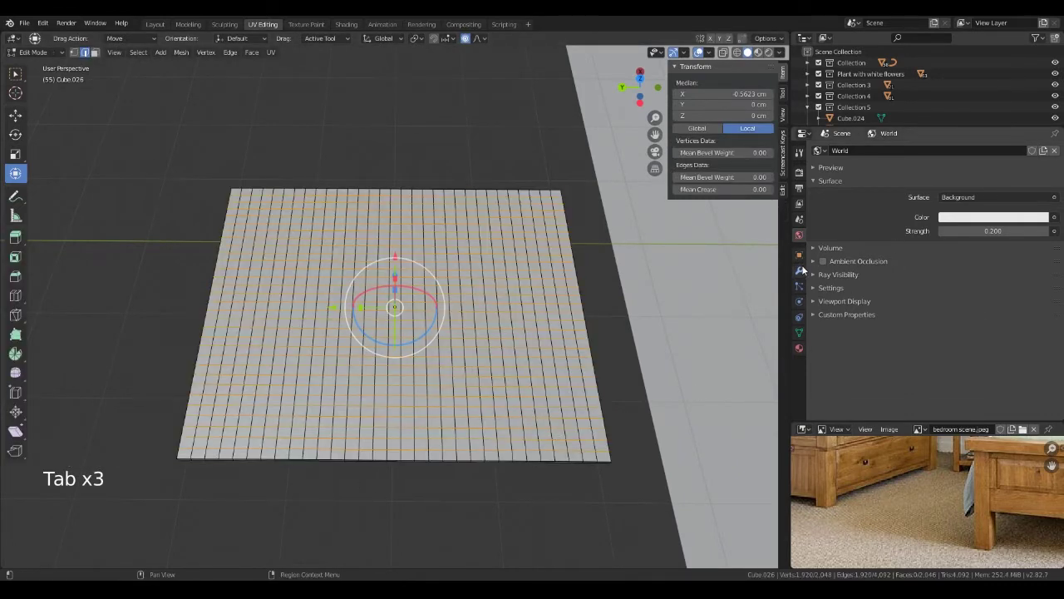
- Show the rug's Subdivision modifier in Modifier Properties and view the plane from above
click(806, 274)
click(898, 158)
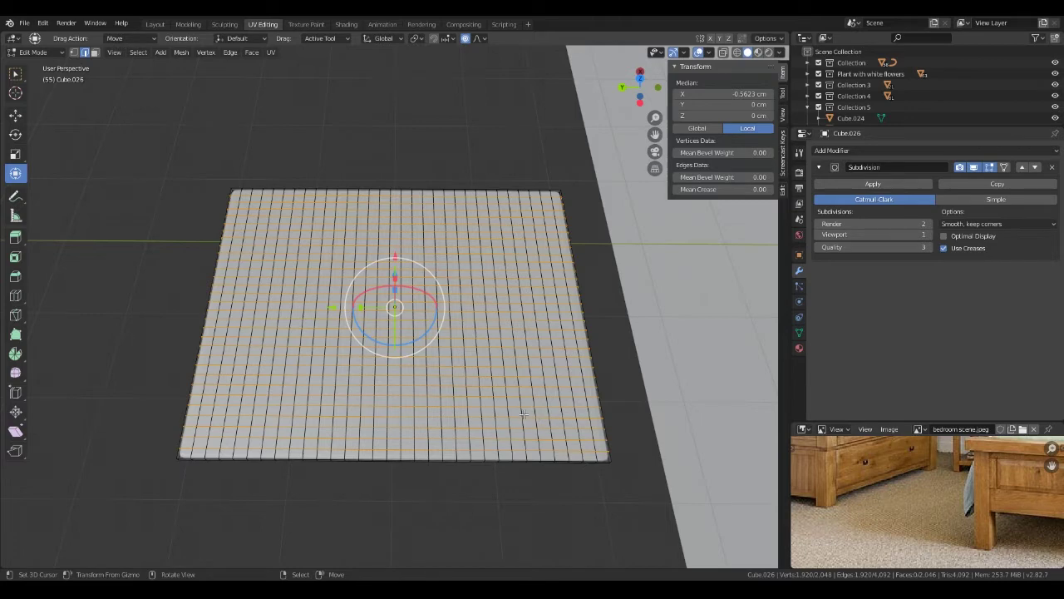
middle_click(518, 406)
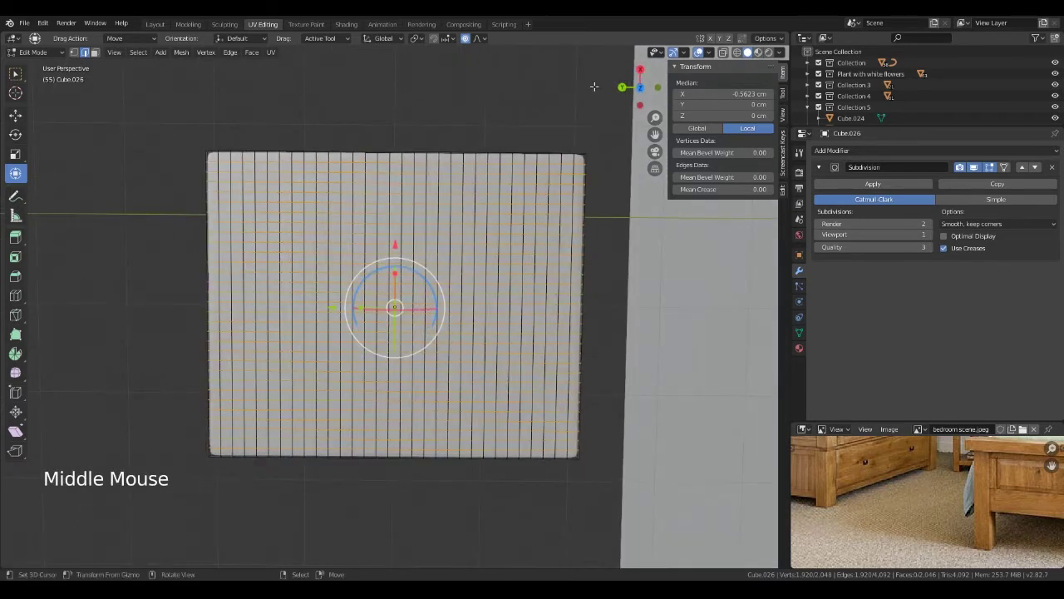
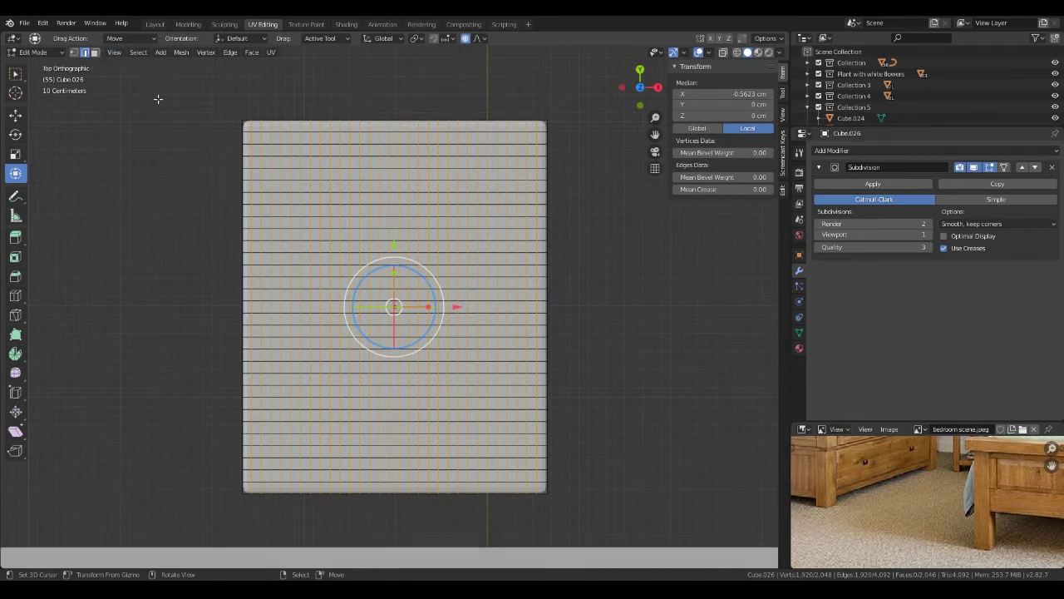
- In vertex select, circle-select (C) the top-surface vertices of the grid
click(75, 54)
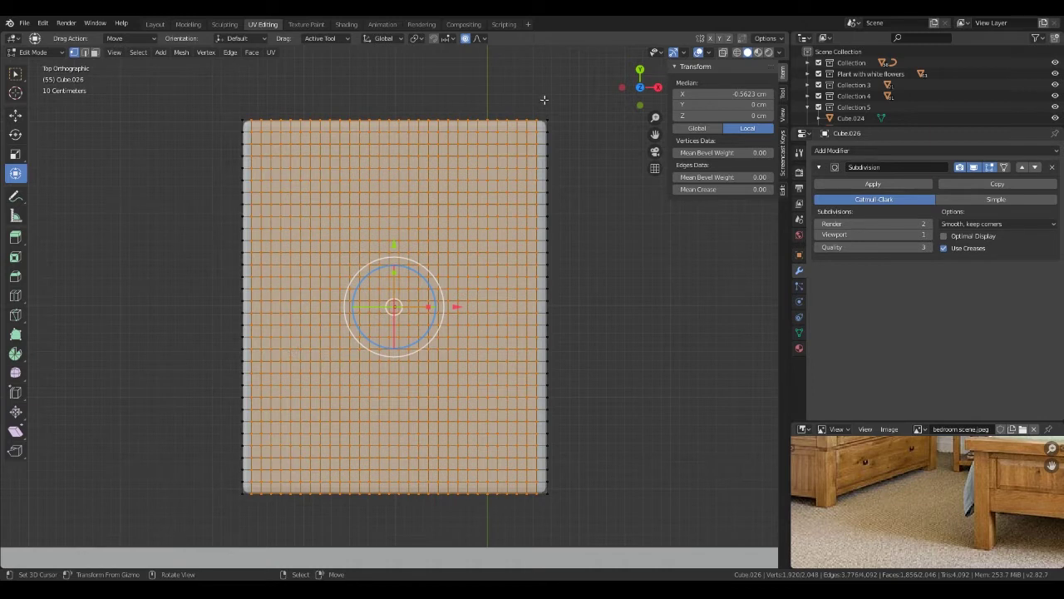
key(c)
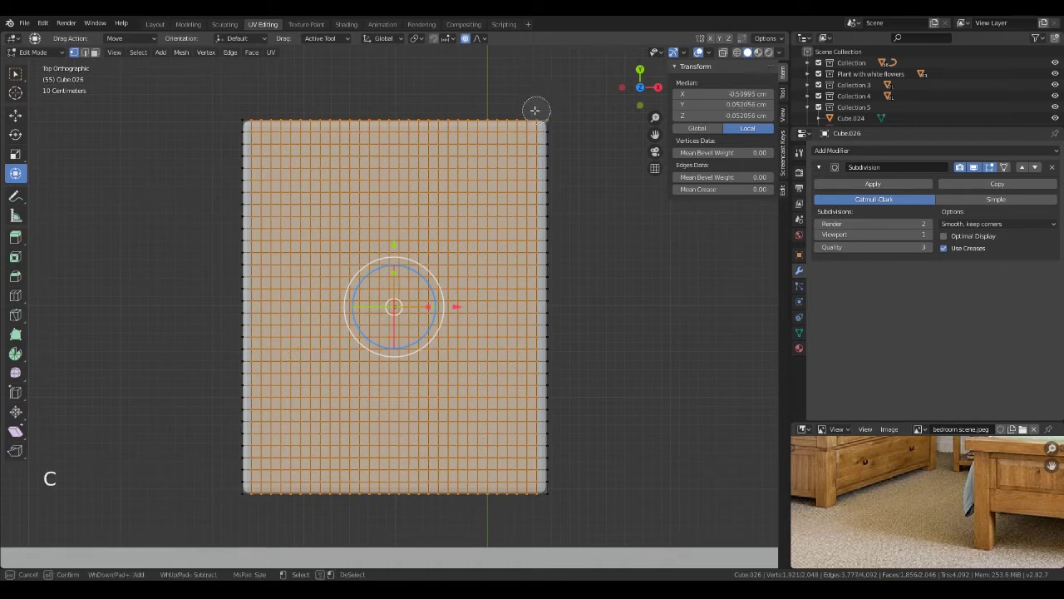
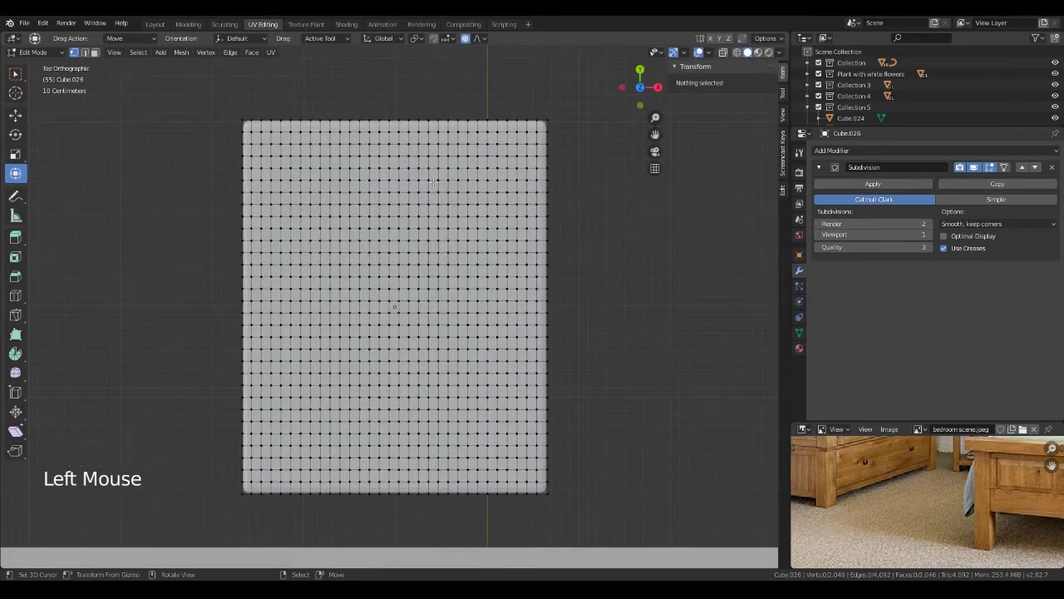
key(c)
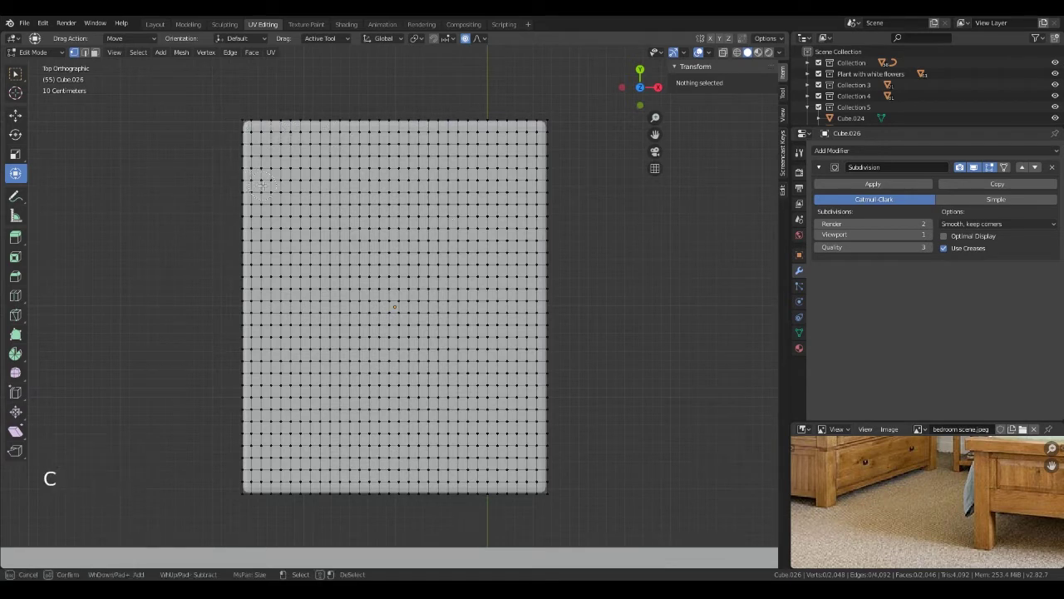
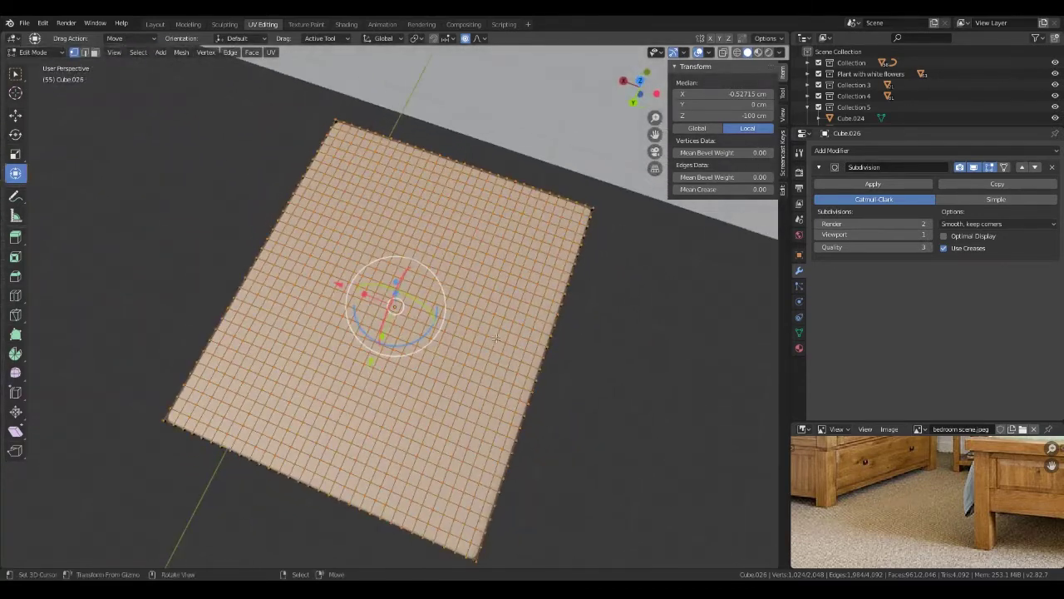
- Assign the selected vertices to a new vertex group and rename it 'Rug'
key(ctrl+g)
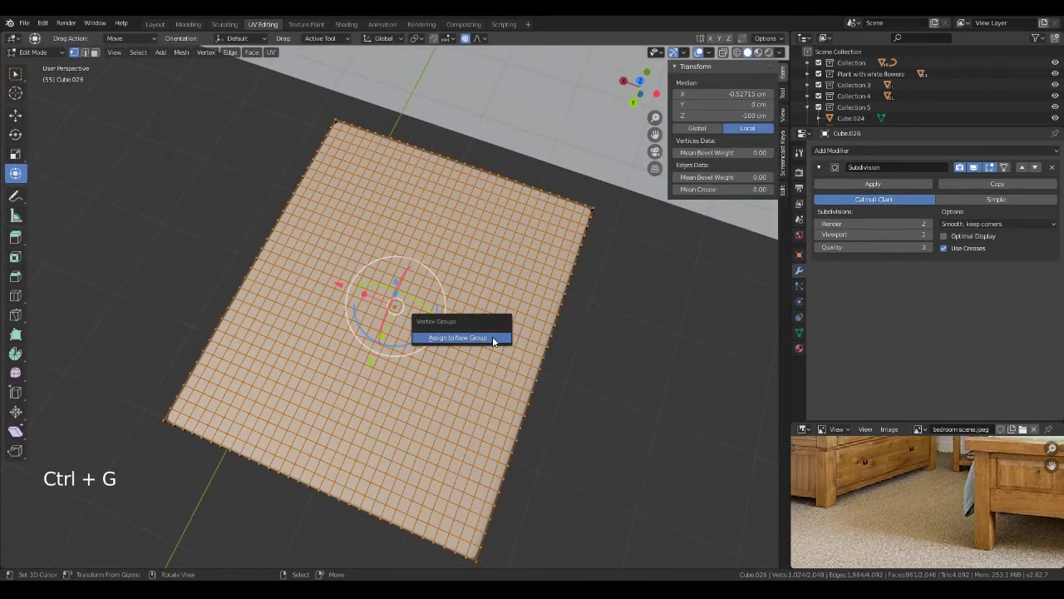
click(802, 334)
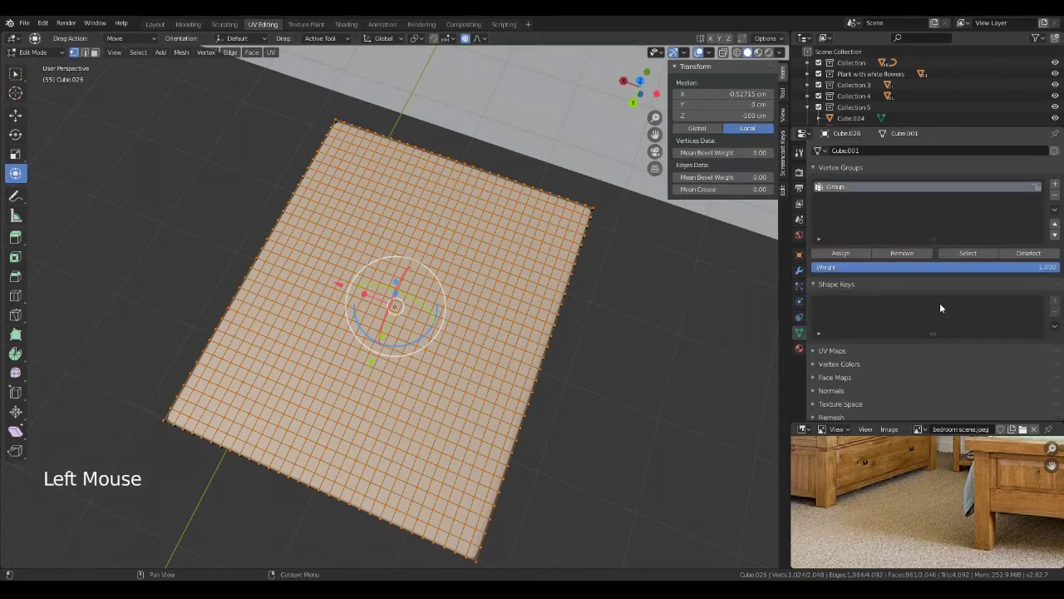
double_click(844, 190)
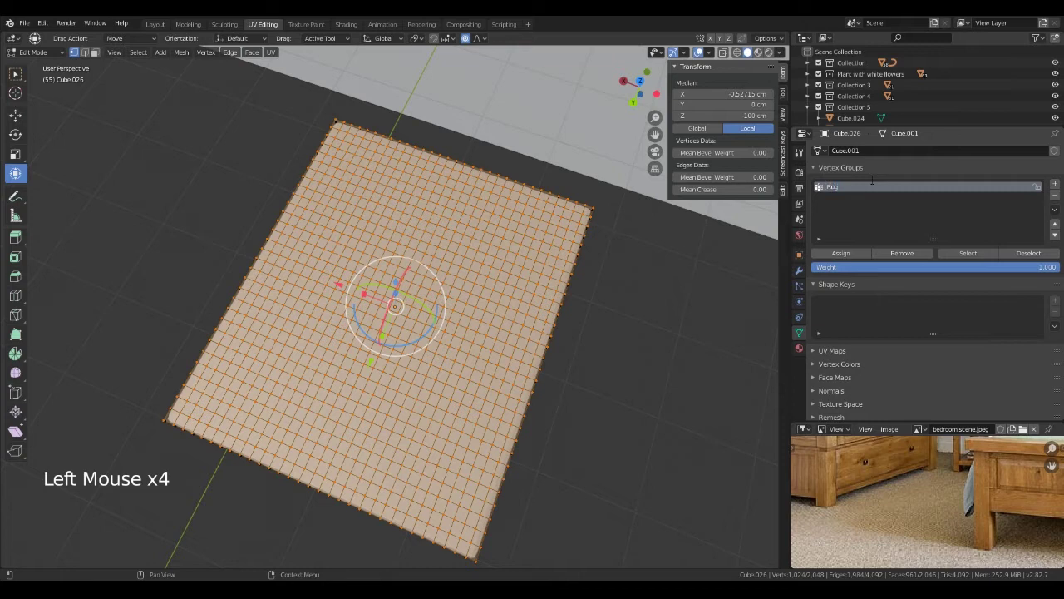
click(845, 254)
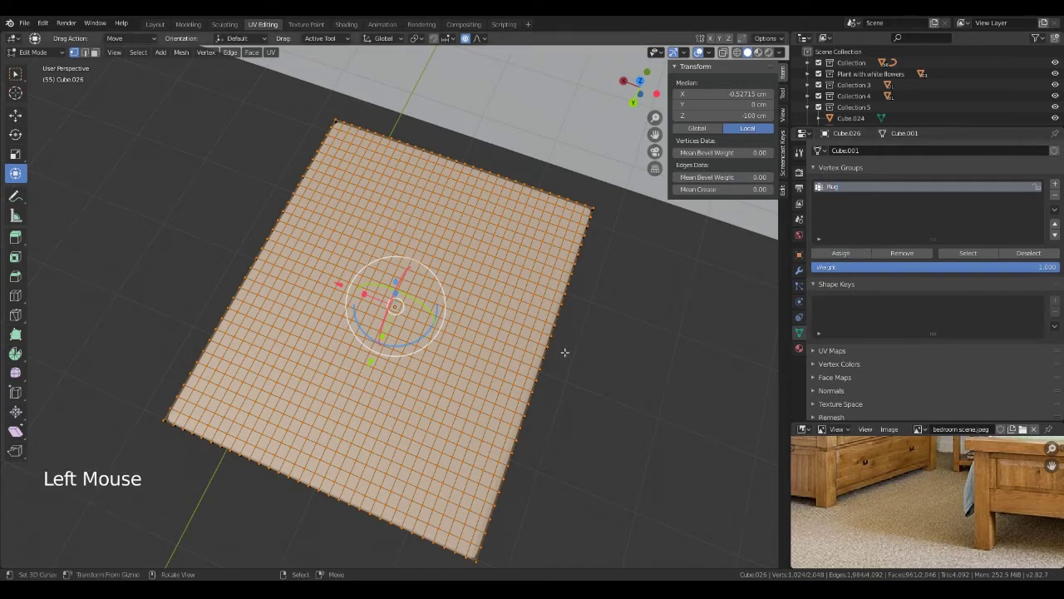
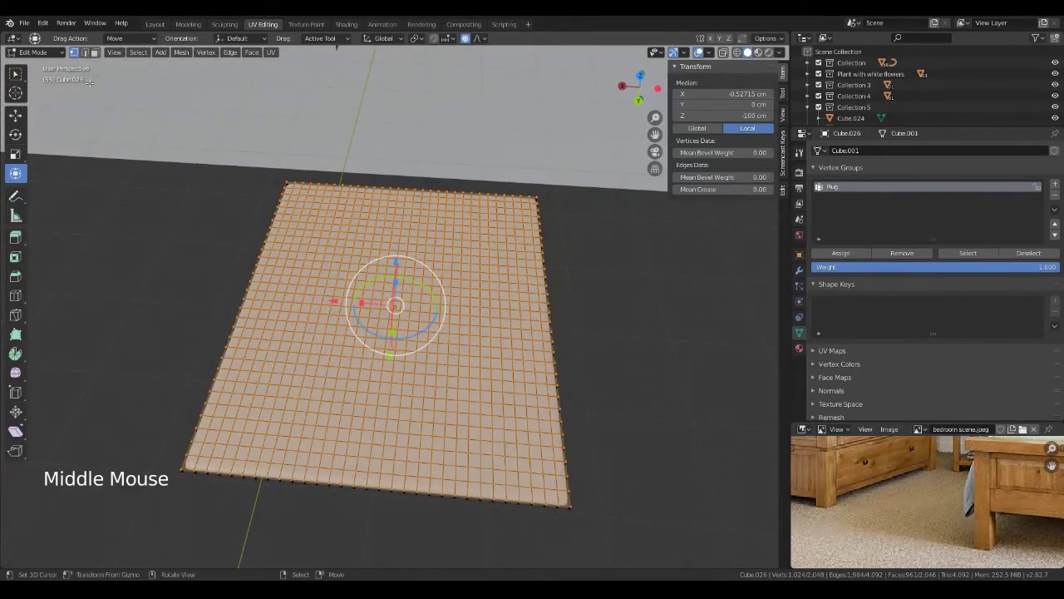
- Switch to Weight Paint to check the Rug weights, then back to Object Mode
click(42, 52)
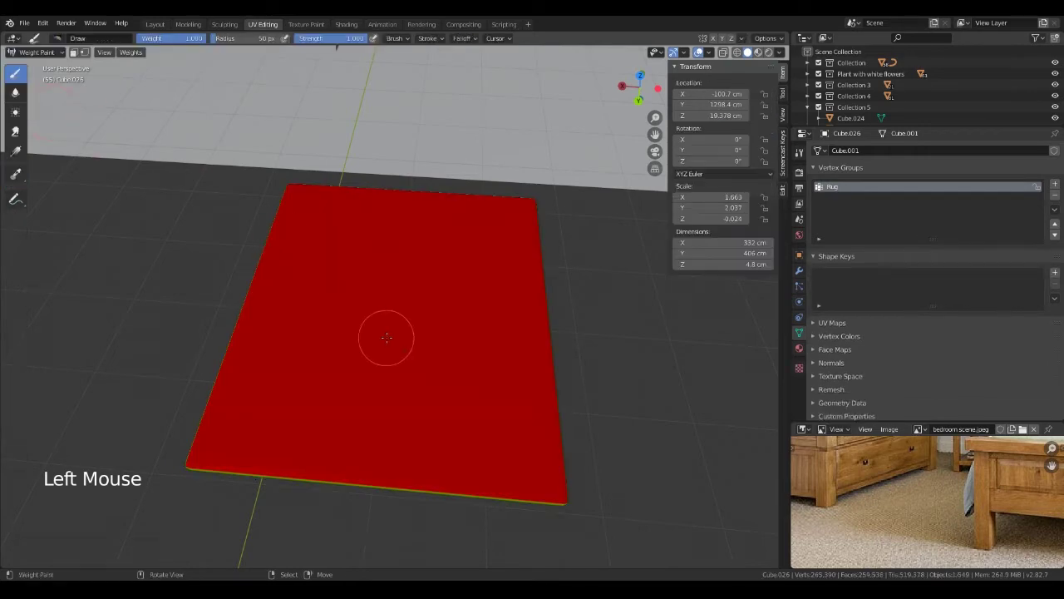
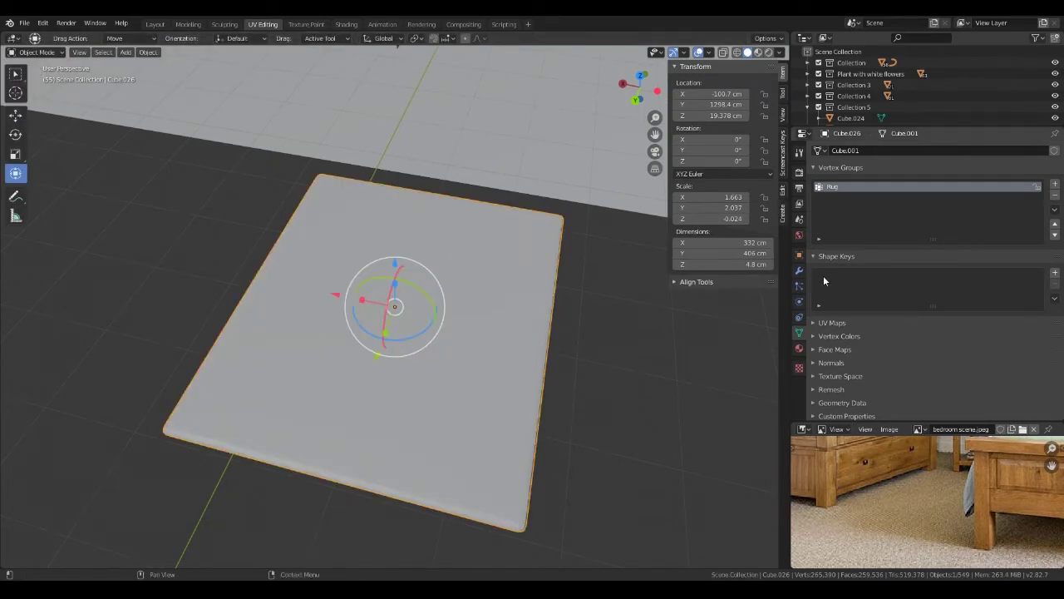
- Add a new particle system to the rug and make it Hair
click(799, 284)
click(1061, 155)
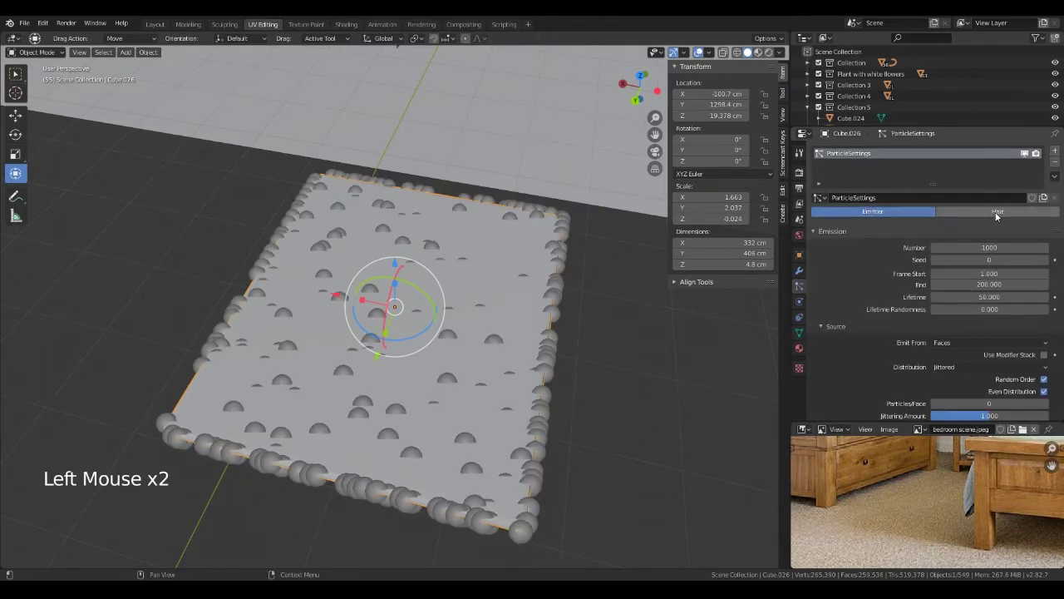
click(1001, 215)
scroll(down, 3)
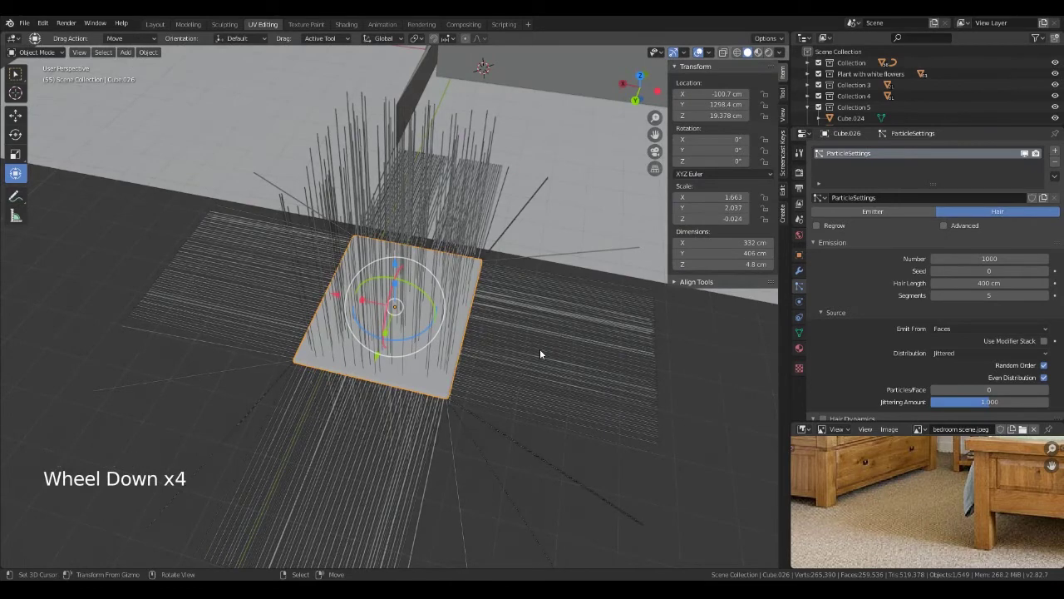
middle_click(527, 371)
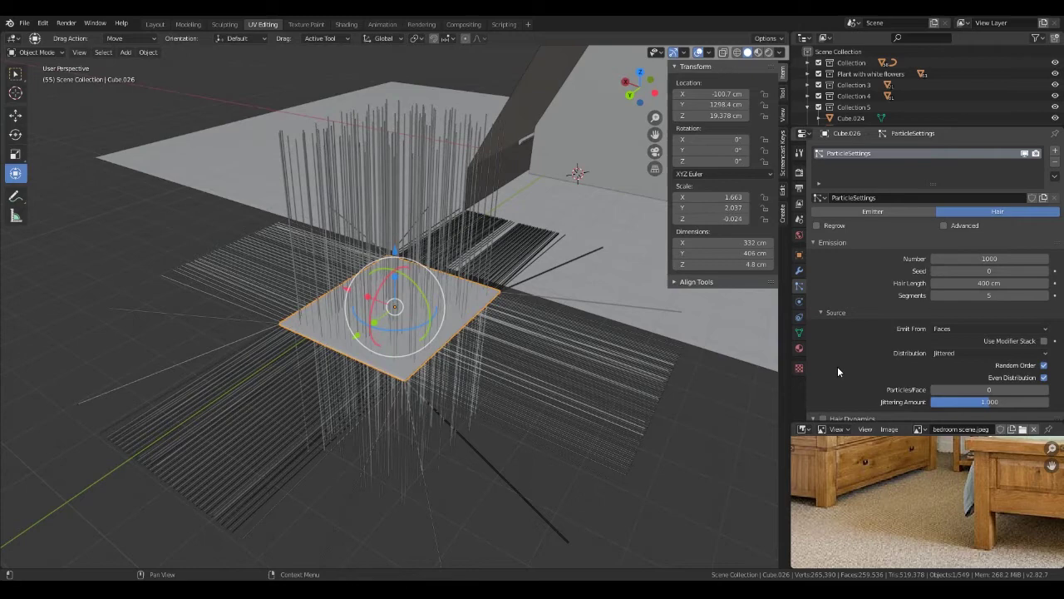
- Scroll down the particle settings and expand the Children panel
scroll(down, 3)
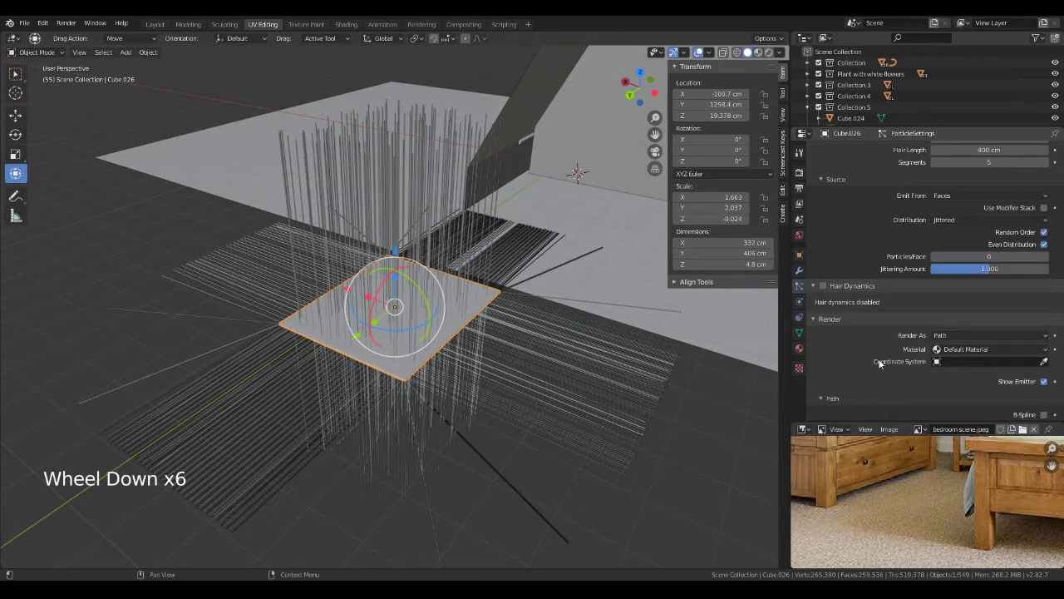
scroll(down, 3)
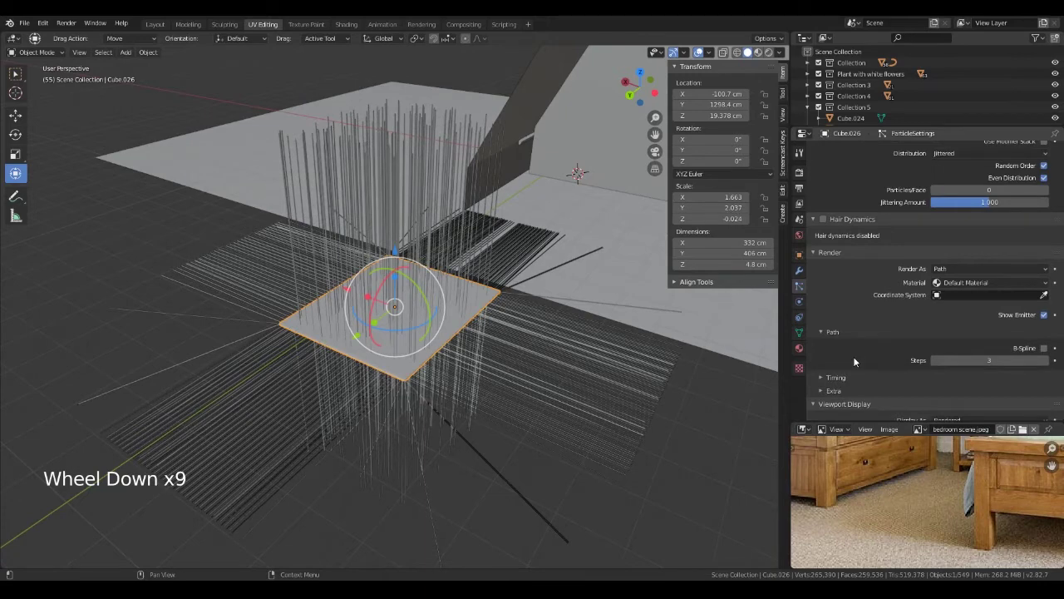
scroll(down, 3)
click(818, 295)
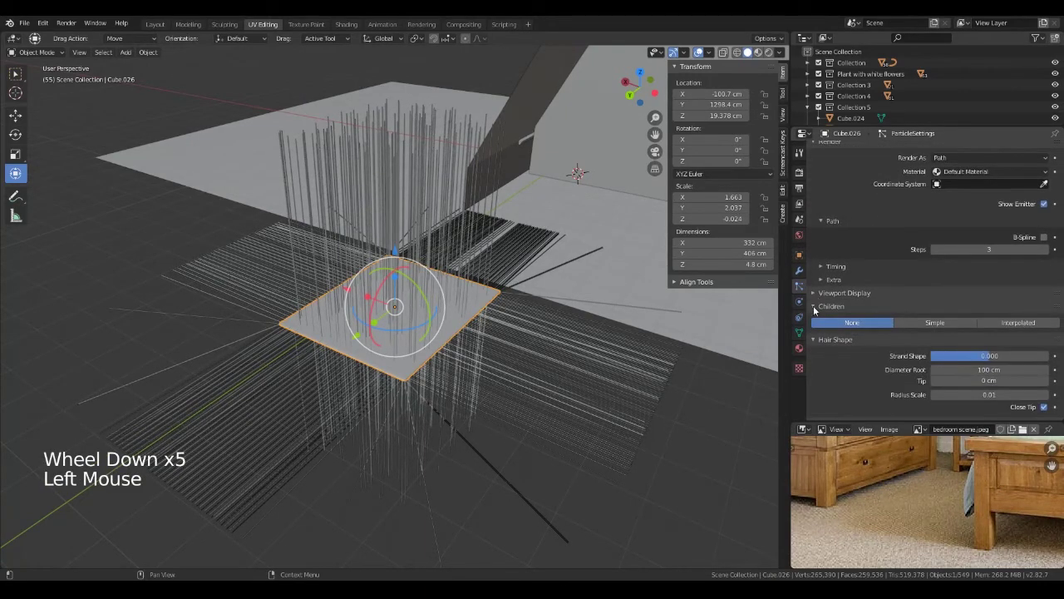
click(818, 306)
- Set the Rug vertex group for both hair Density and Length
click(817, 323)
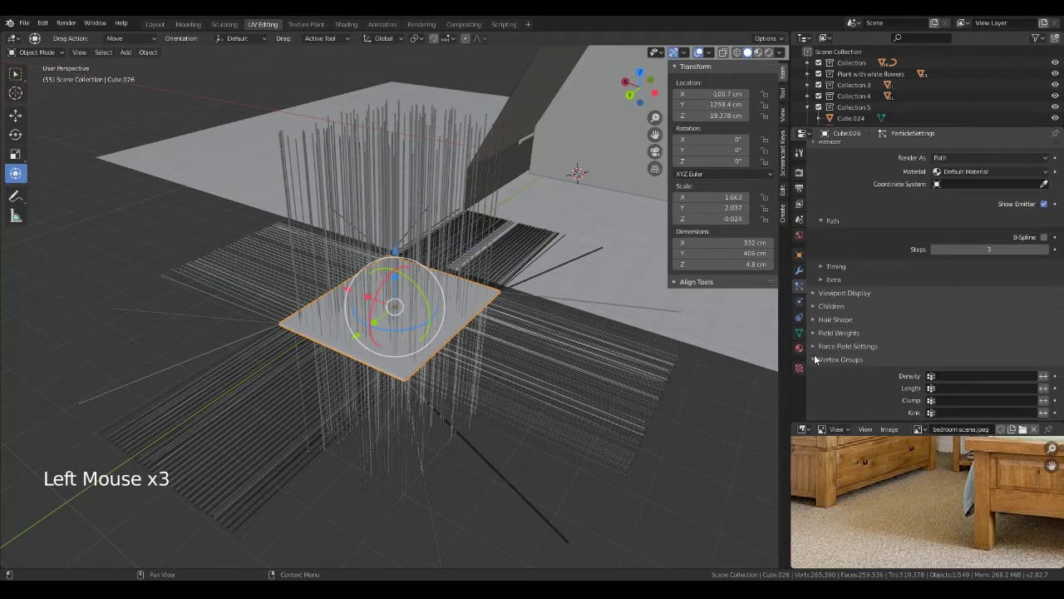
scroll(down, 3)
click(952, 293)
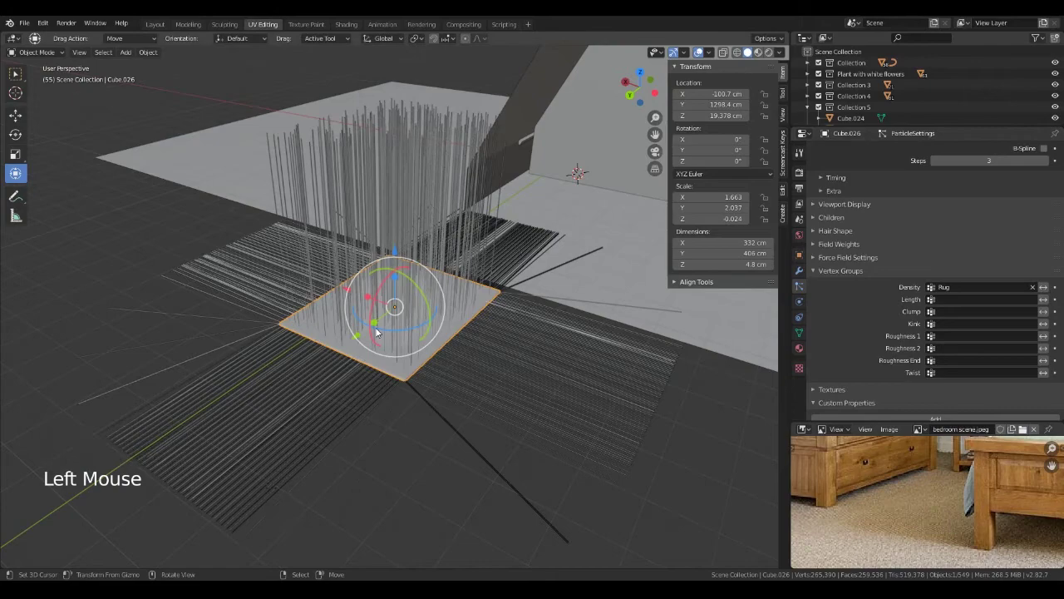
middle_click(364, 421)
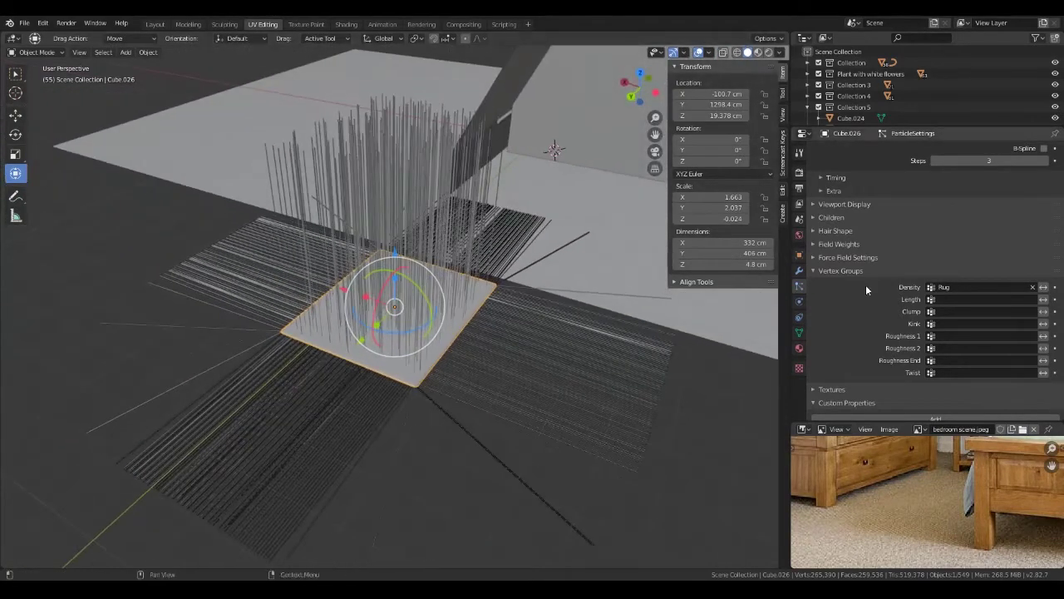
click(959, 304)
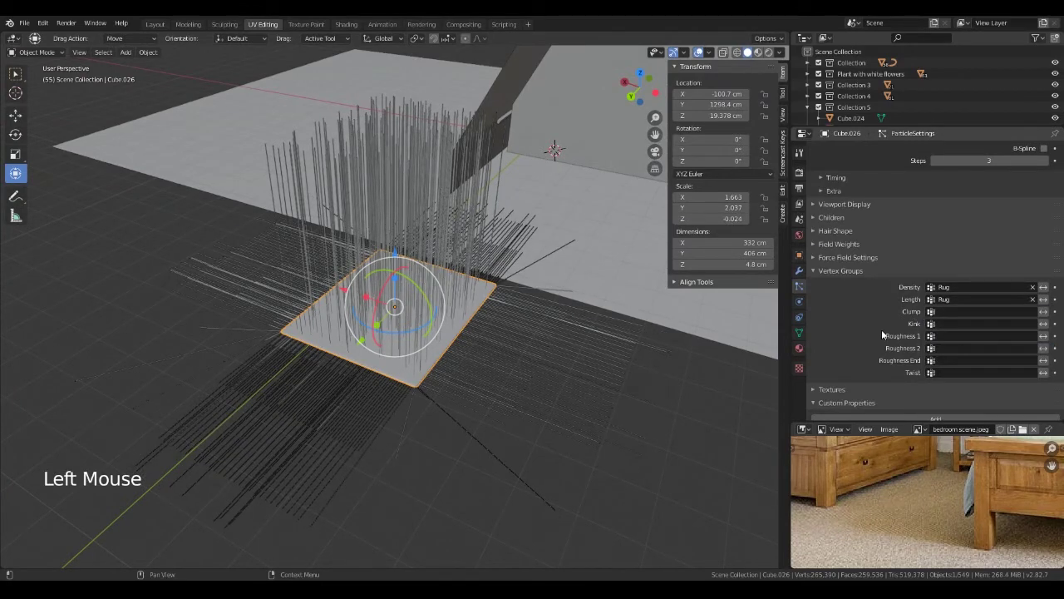
scroll(up, 3)
scroll(down, 3)
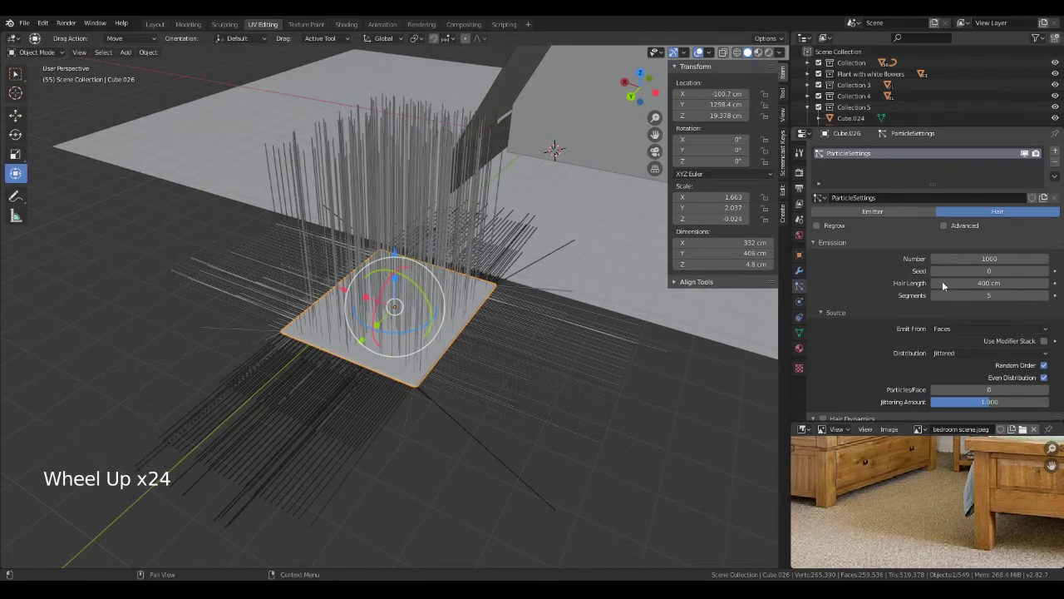
- Reduce the Emission hair length from 400 cm to 5 cm and inspect the short fuzz
scroll(down, 3)
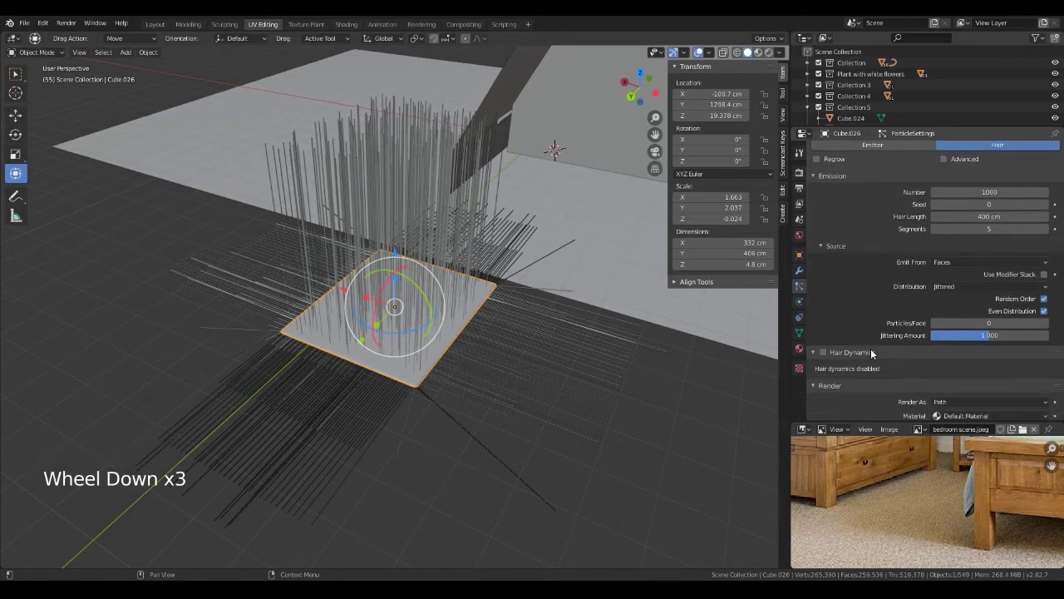
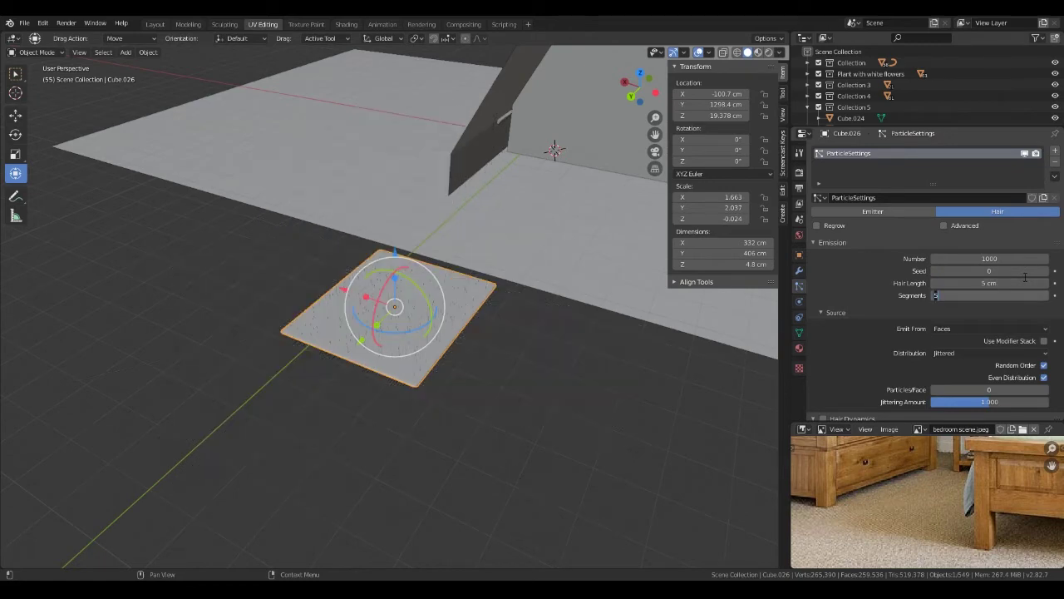
scroll(up, 3)
middle_click(463, 401)
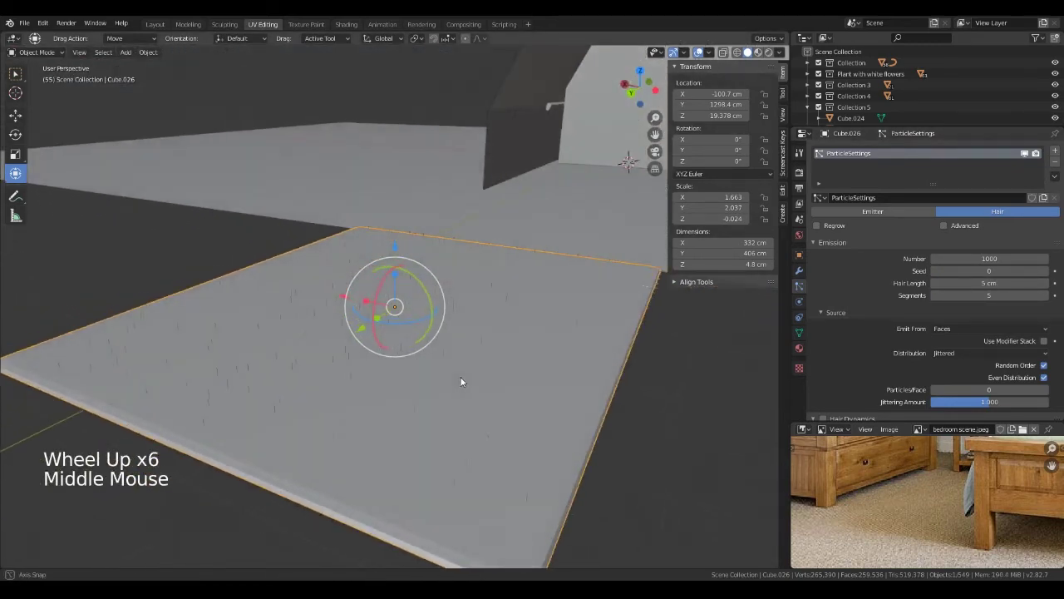
scroll(down, 3)
middle_click(498, 476)
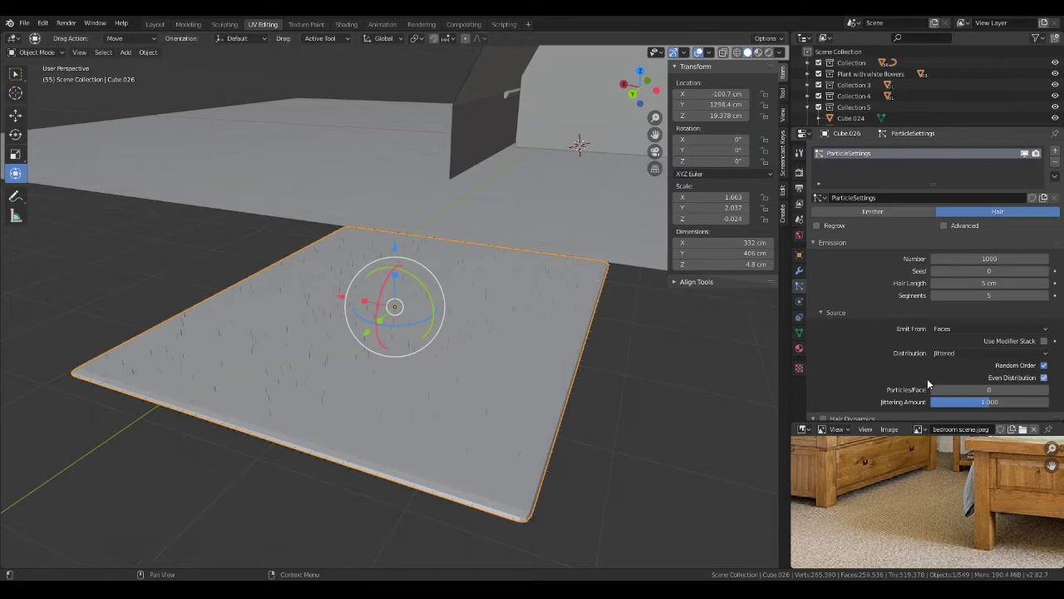
- Enable Advanced hair settings and set a Brownian force of 0.015 under Physics
click(947, 229)
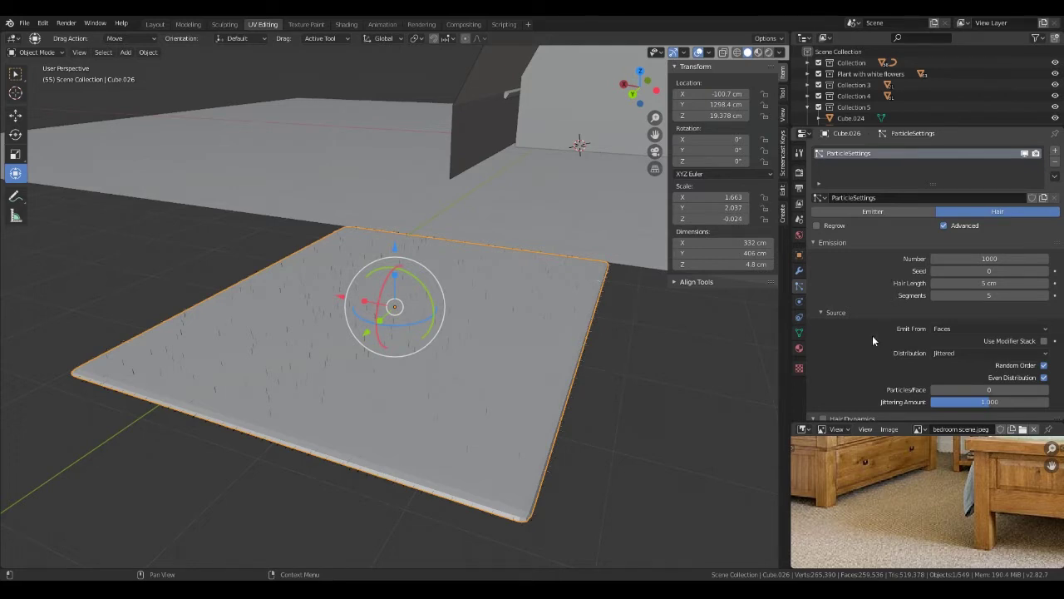
click(818, 246)
click(819, 259)
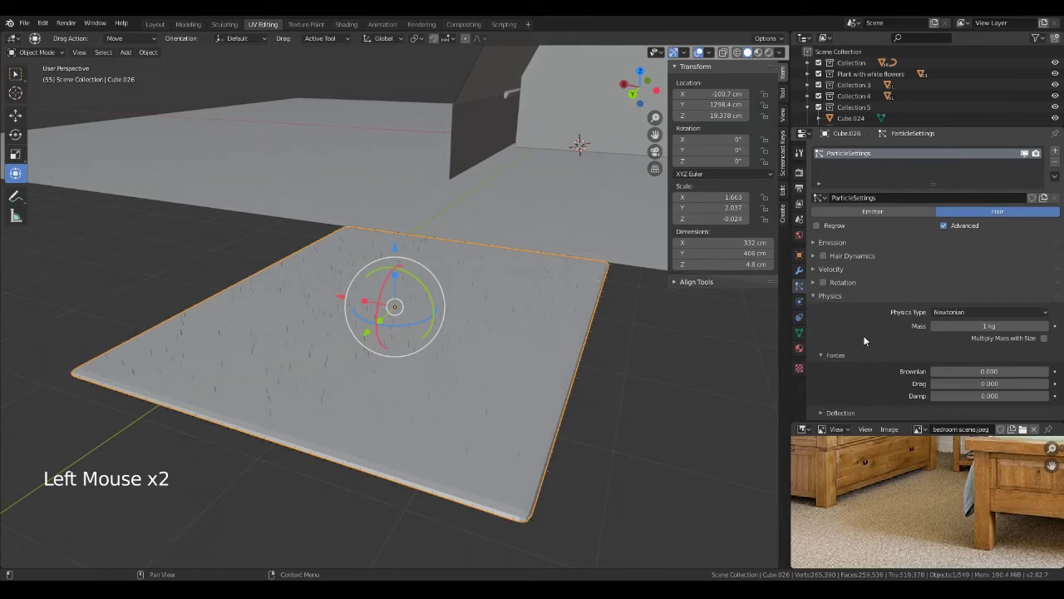
scroll(down, 3)
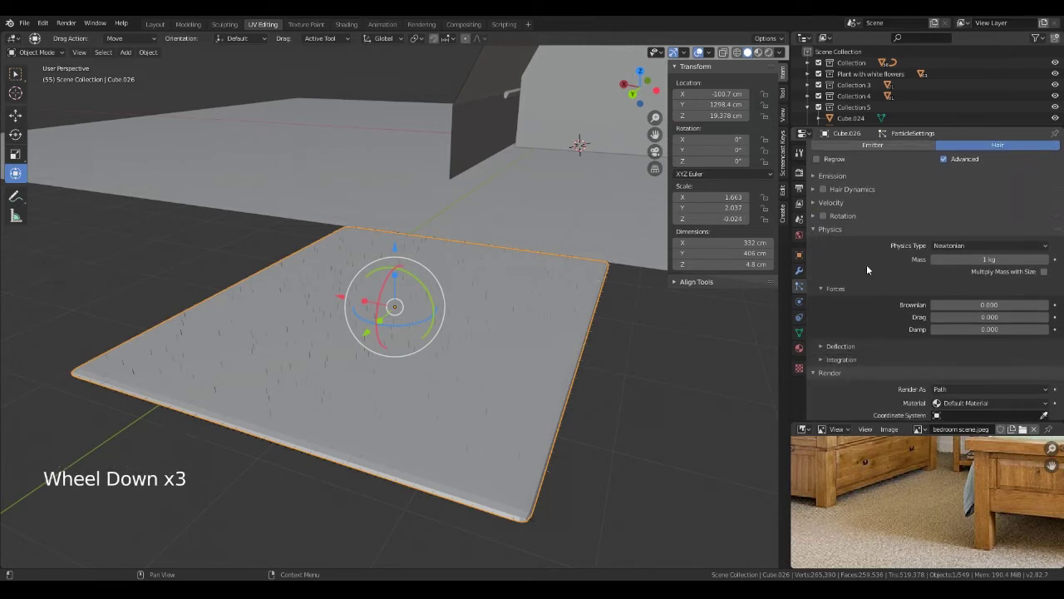
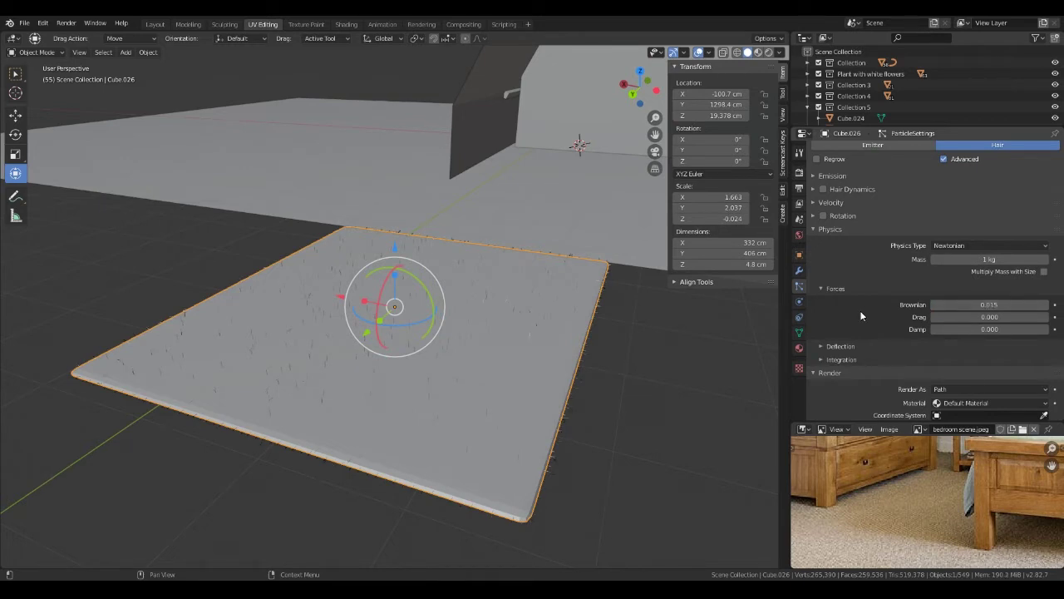
middle_click(594, 419)
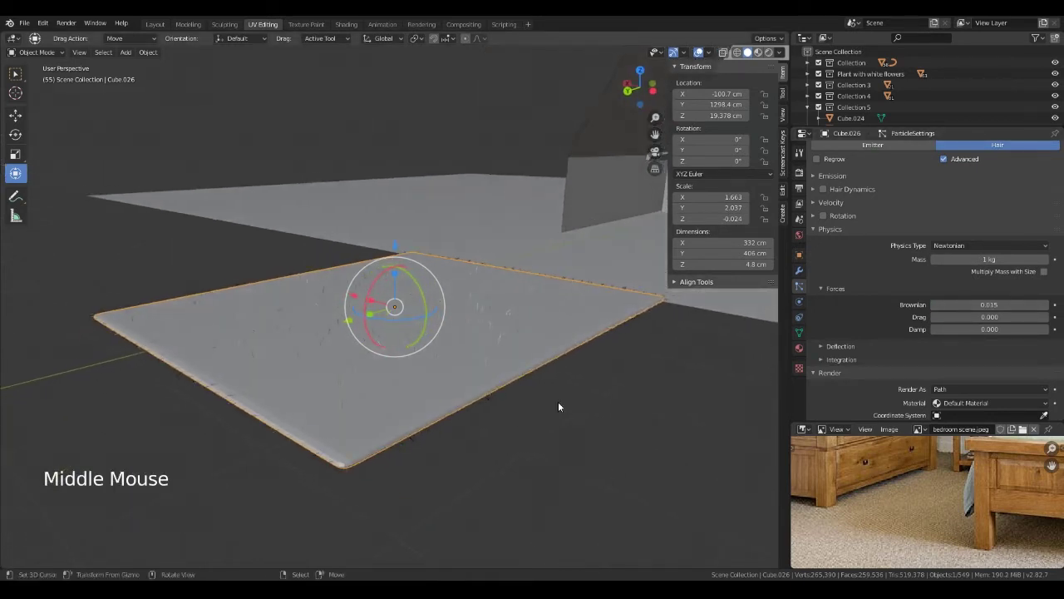
- Orbit around the rug to check the scattered short strands
scroll(up, 3)
middle_click(497, 408)
scroll(up, 3)
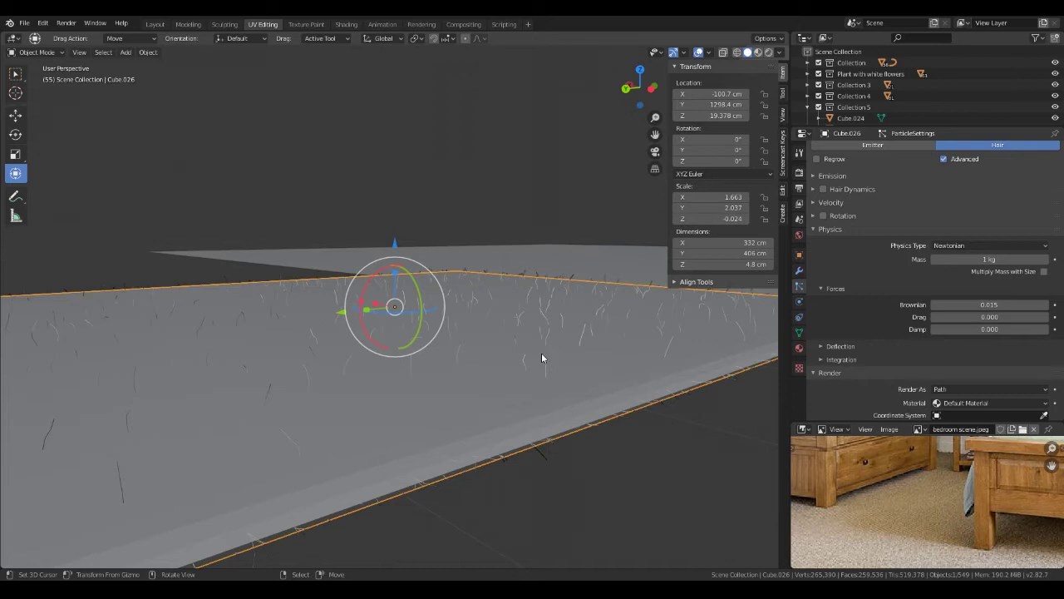
scroll(down, 3)
middle_click(497, 356)
scroll(down, 3)
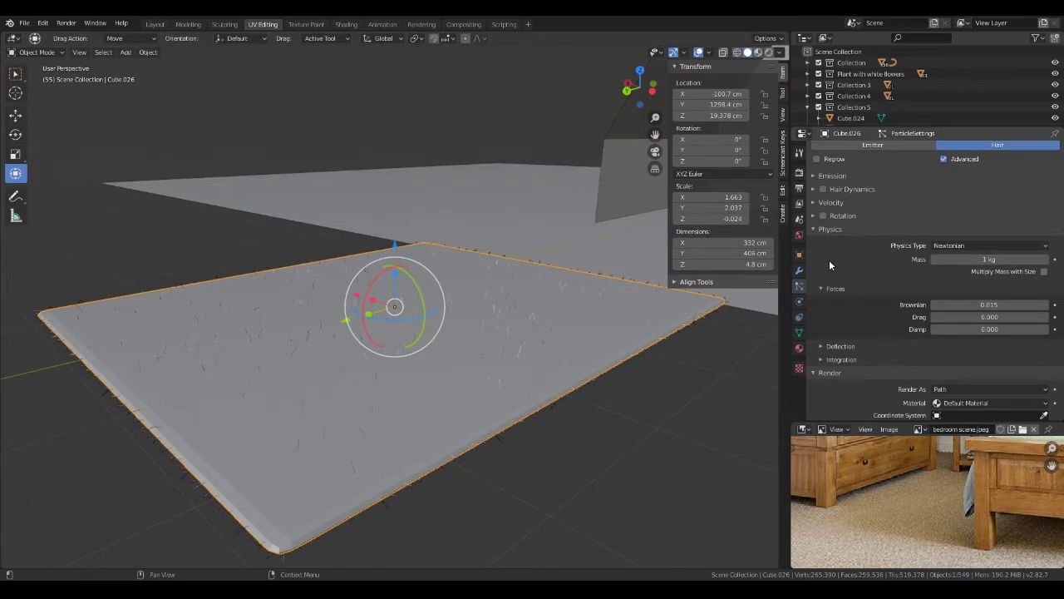
- Collapse the open panels and set Velocity Randomize to 0.020
click(817, 230)
click(819, 245)
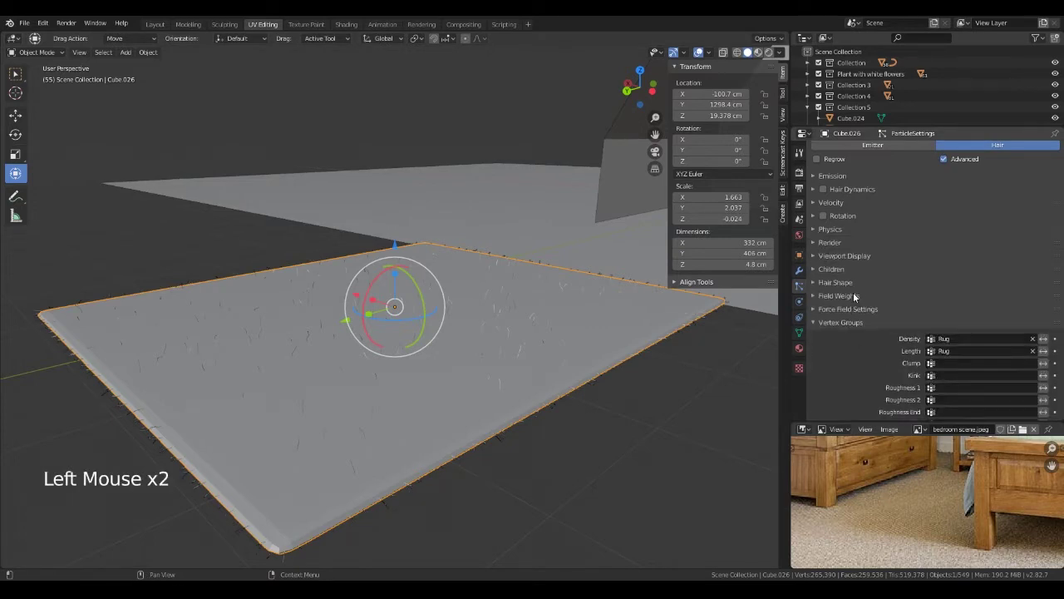
click(819, 326)
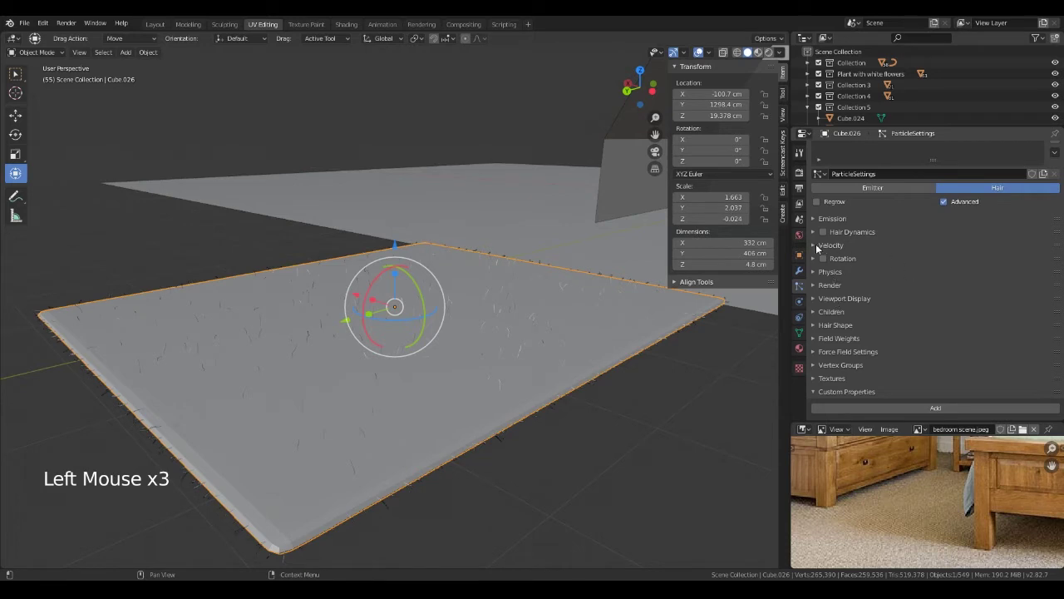
click(819, 248)
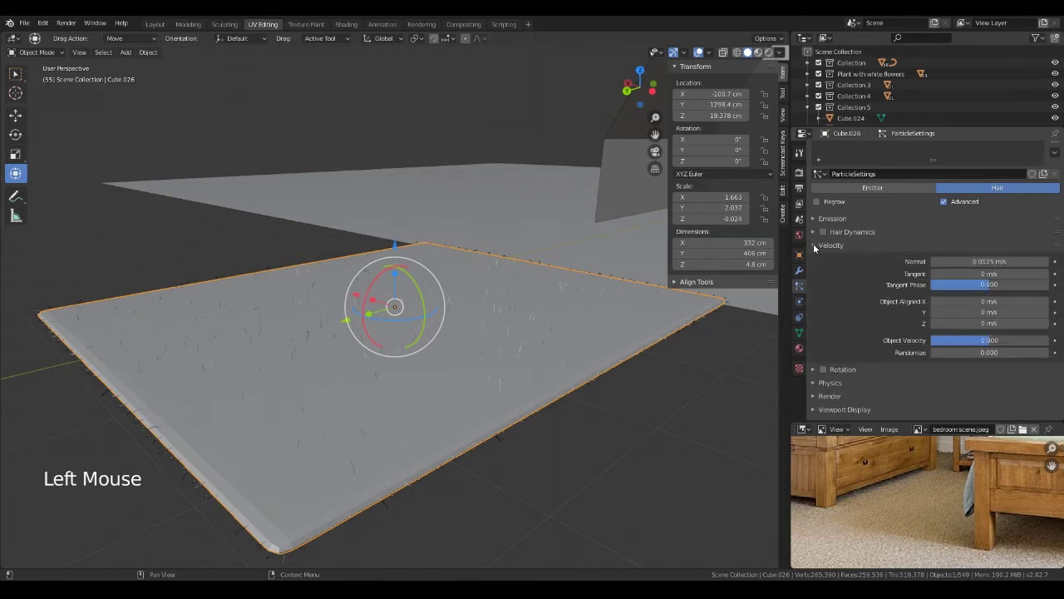
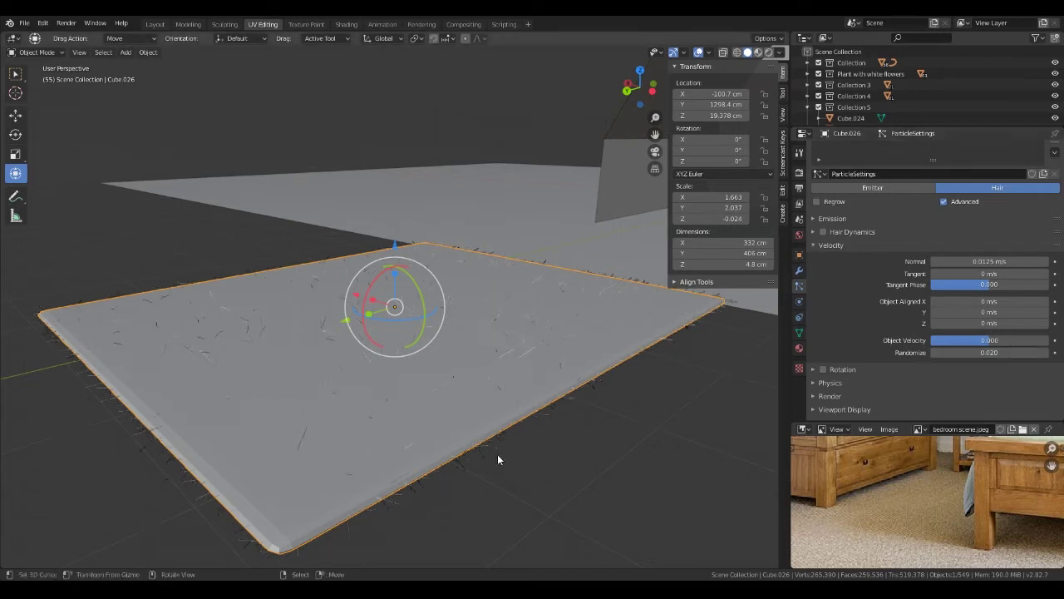
- Orbit the view to review the more varied hair directions
middle_click(469, 464)
scroll(up, 3)
middle_click(490, 428)
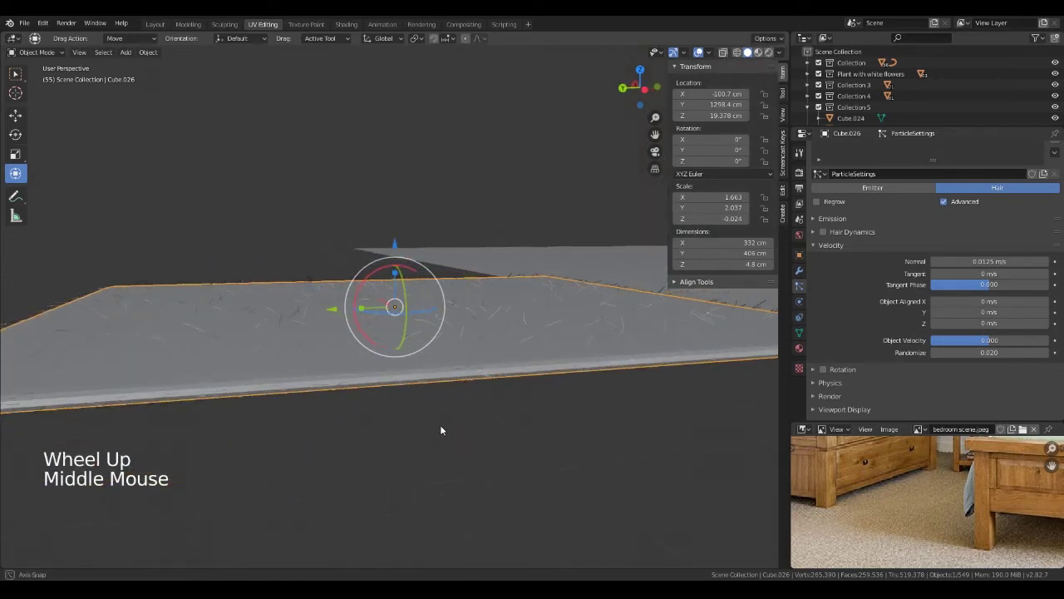
scroll(down, 3)
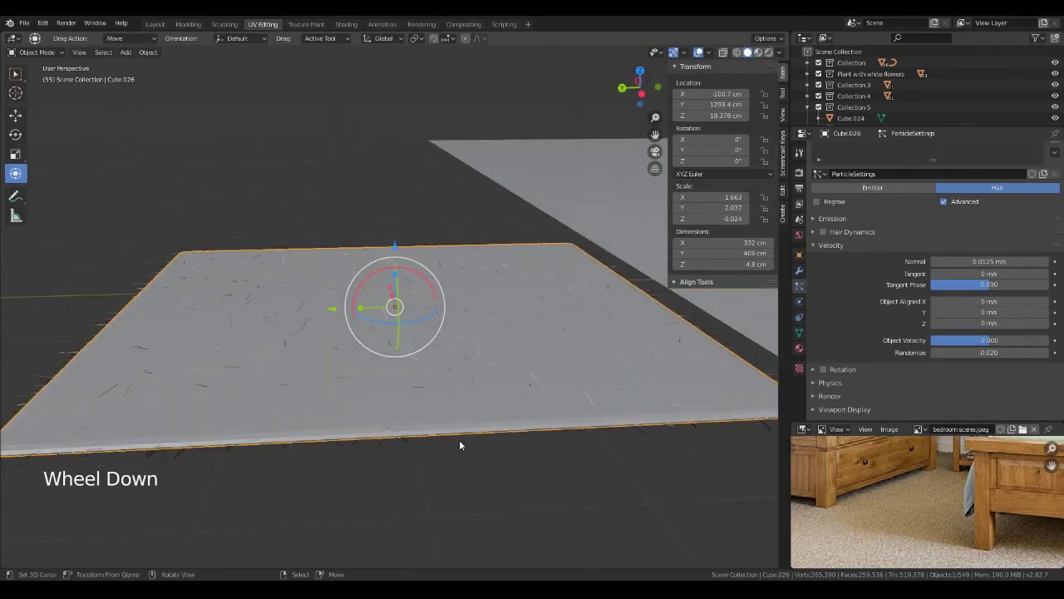
scroll(down, 3)
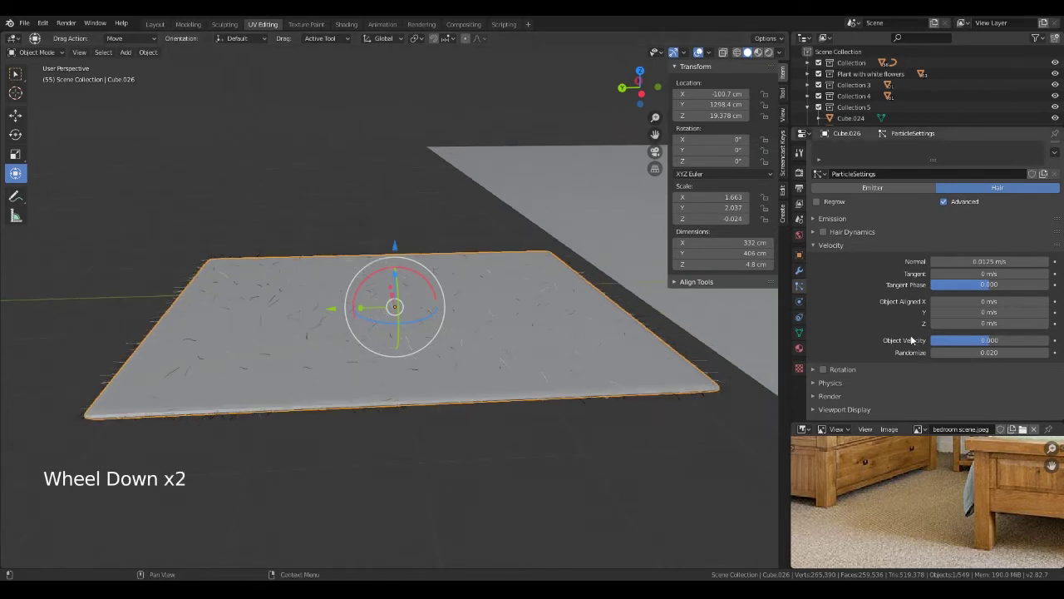
- Enable B-Spline path smoothing for the rug hair in the Render settings
click(820, 249)
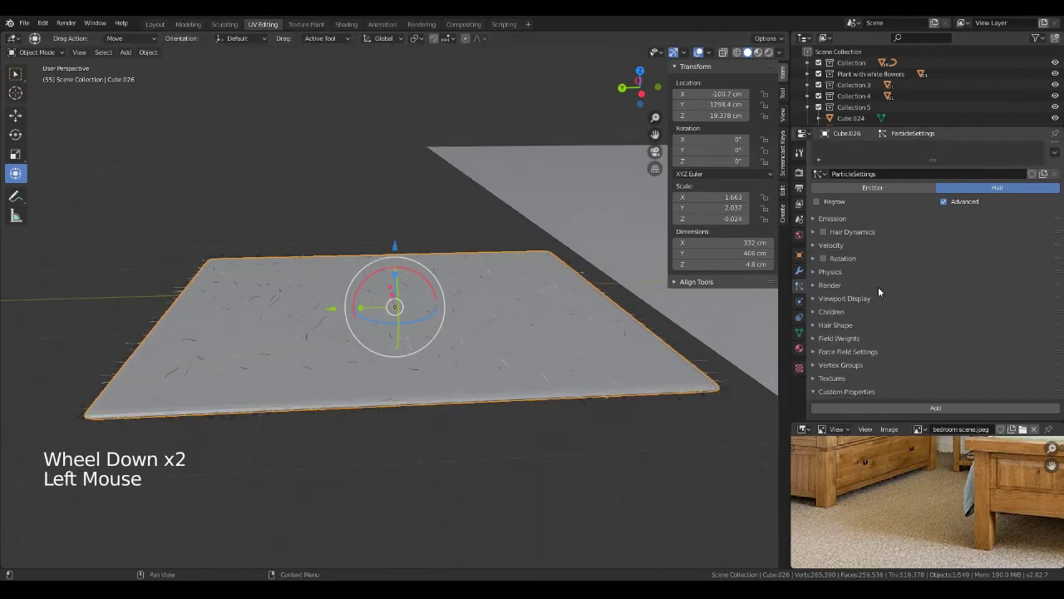
click(814, 284)
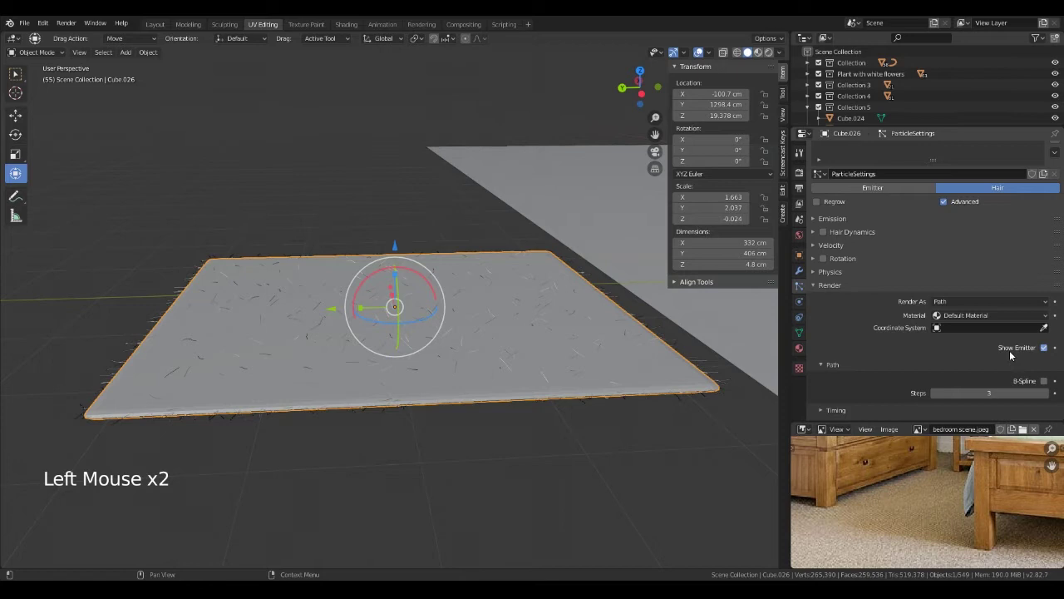
click(1046, 382)
scroll(up, 3)
scroll(down, 3)
- Set the hair Children mode to Interpolated for dense fluffy fur (display 10, render 100)
click(817, 289)
click(818, 314)
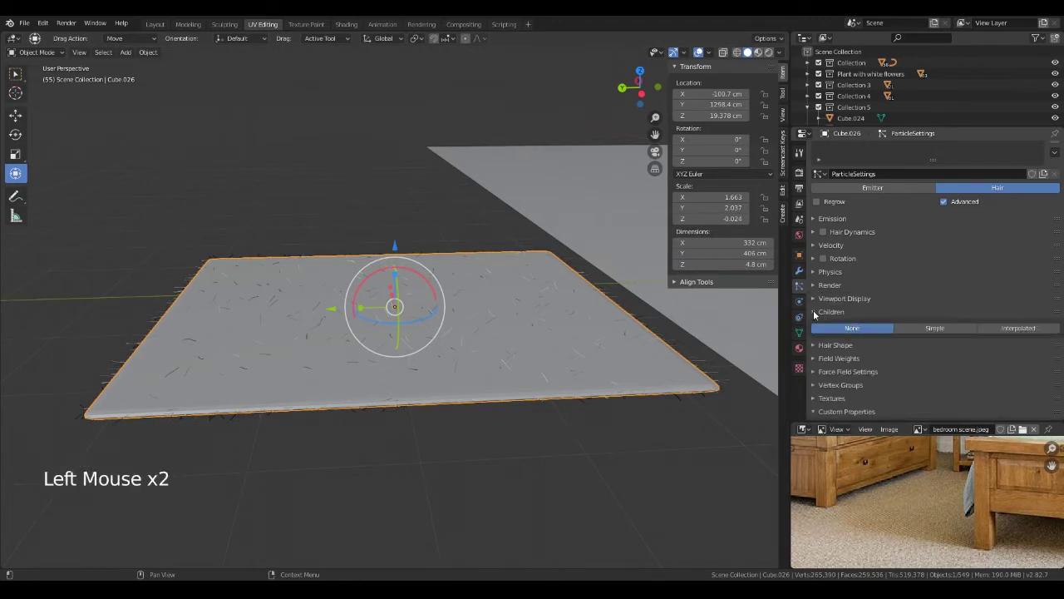
click(1029, 327)
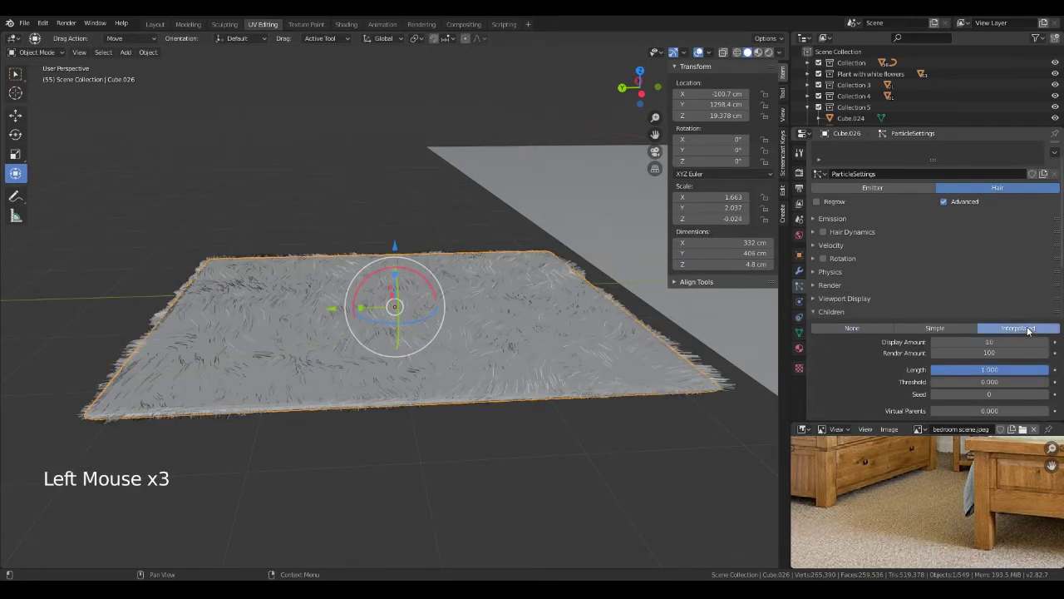